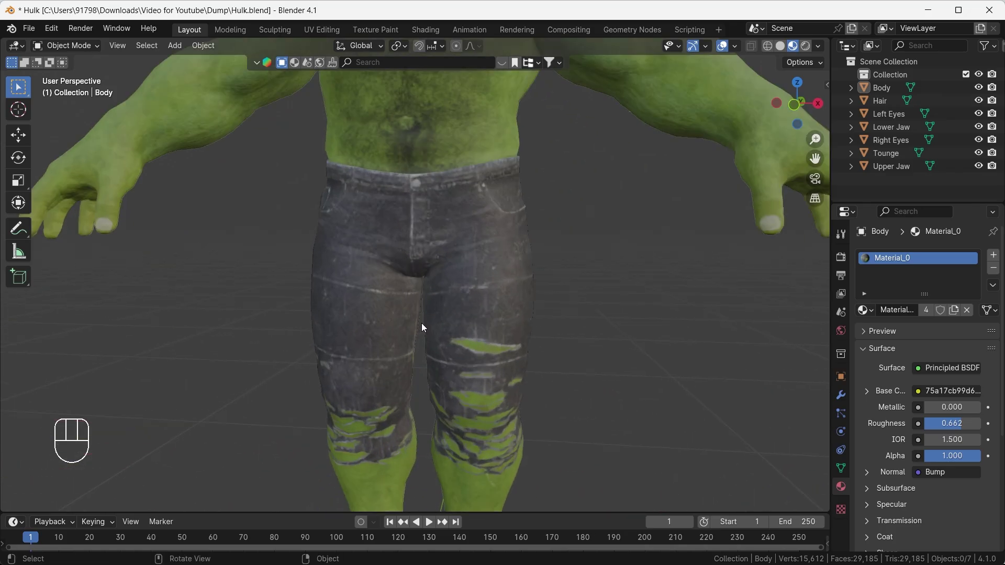
Step: Frame the whole Hulk from the front and inspect the Lower and Upper Jaw head parts
middle_click(445, 263)
drag(444, 346, 441, 342)
key(`)
drag(458, 305, 443, 237)
drag(432, 255, 451, 305)
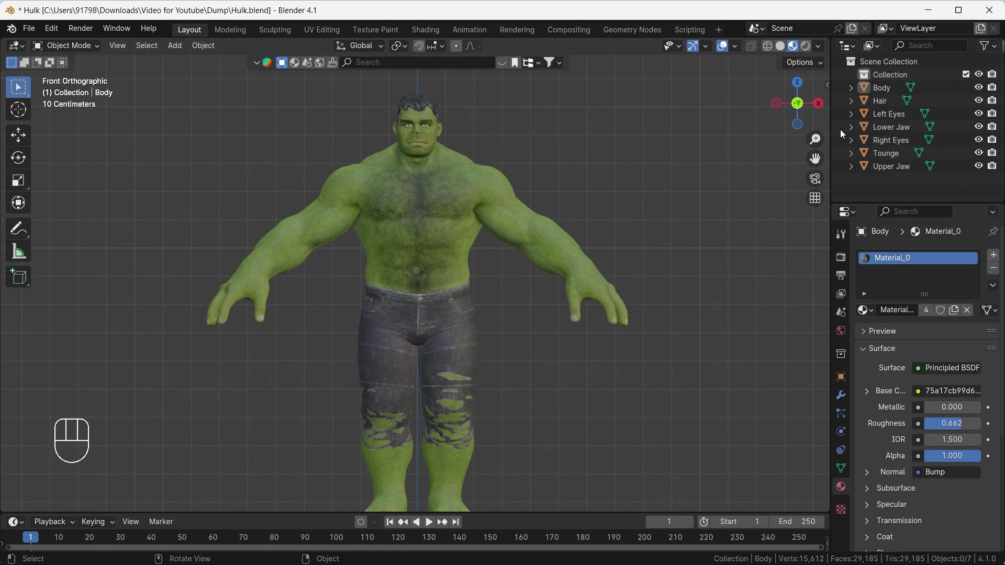
click(886, 103)
click(898, 123)
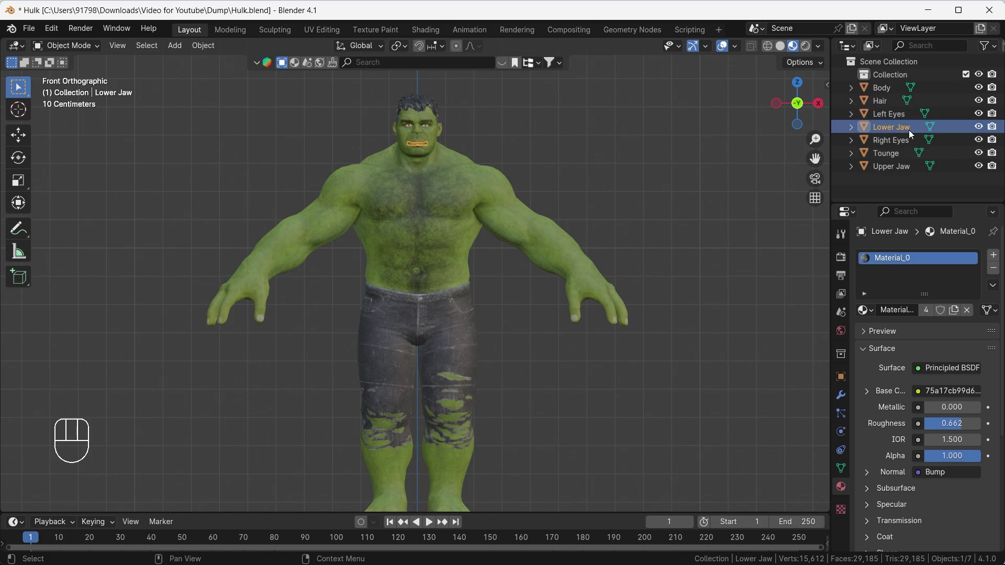
click(909, 143)
click(900, 171)
click(688, 227)
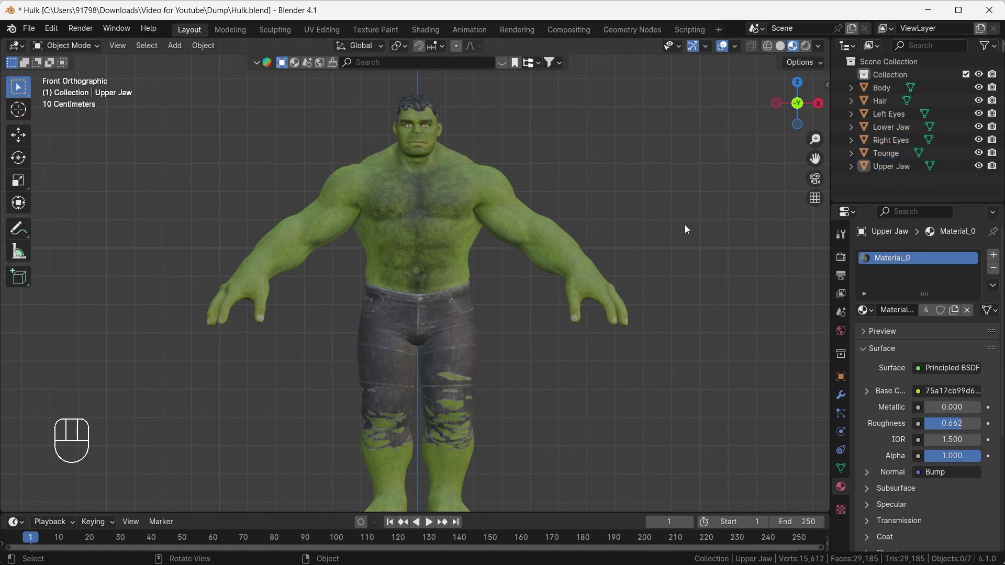
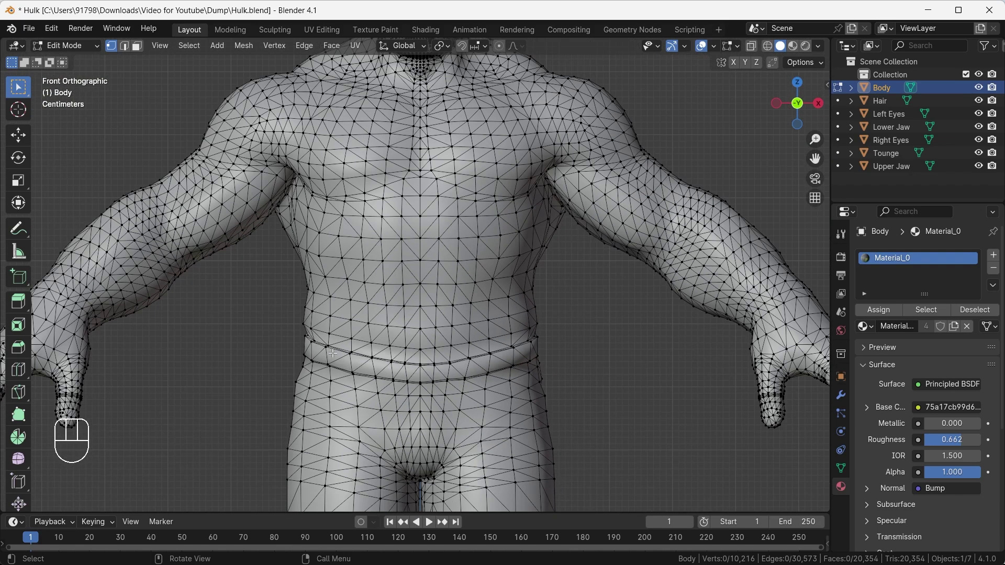
Step: Select every body vertex and convert its triangles to quads, undoing once to compare
key(a)
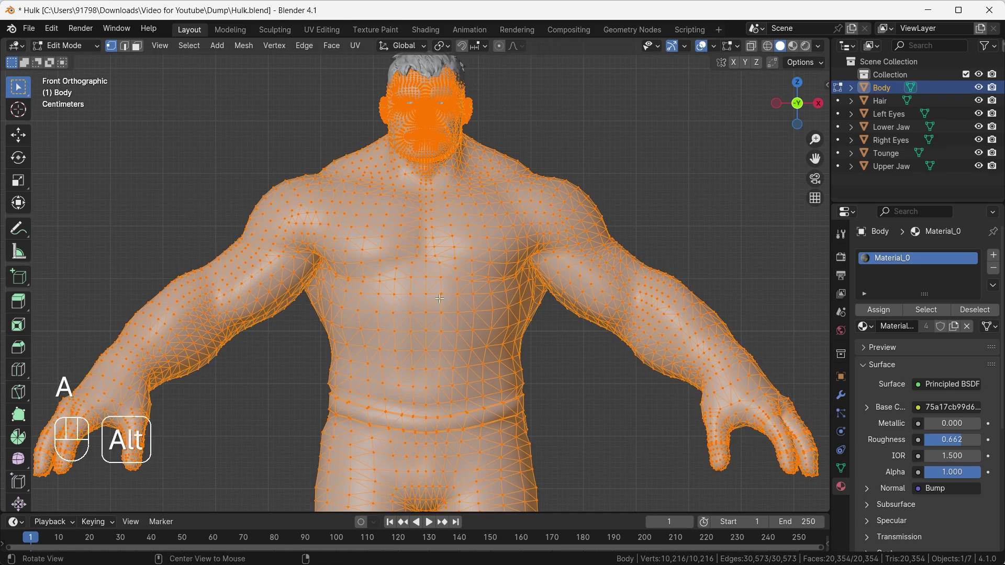
key(alt+j)
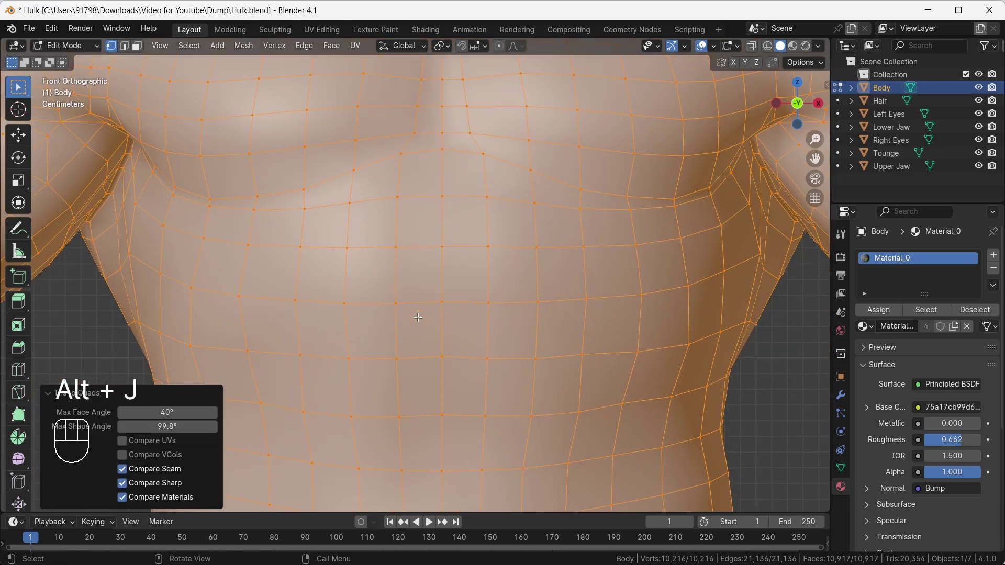
key(ctrl+z)
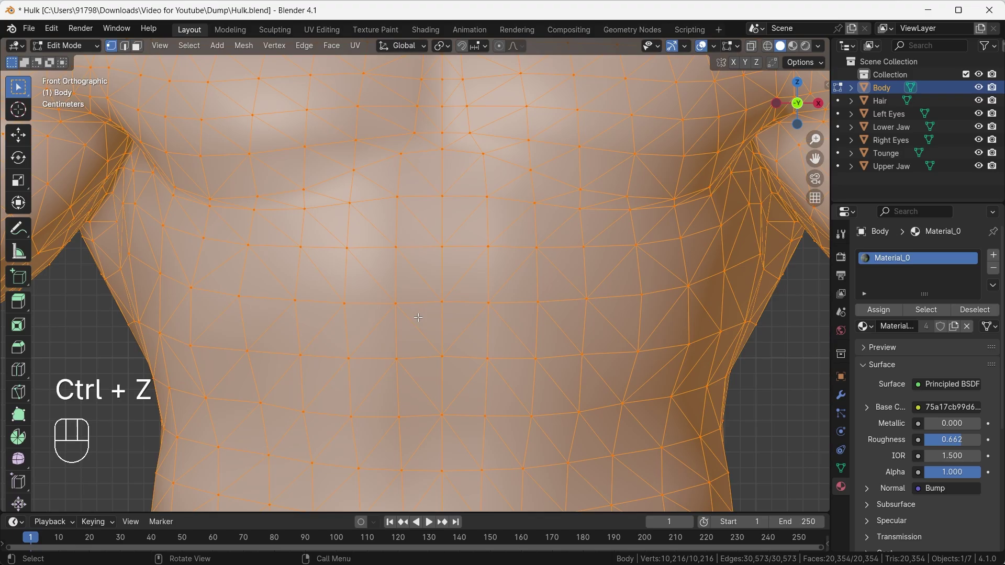
key(alt+j)
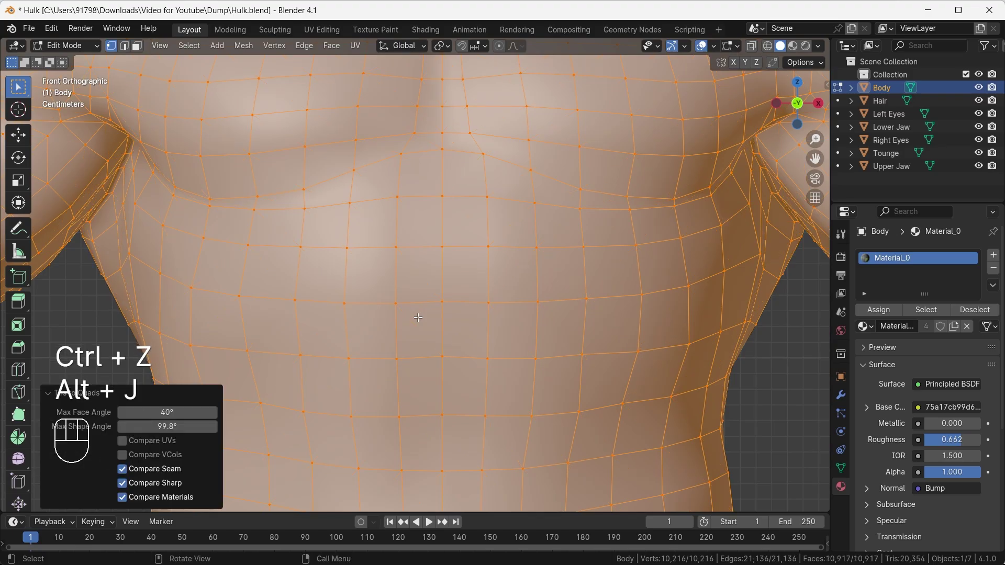
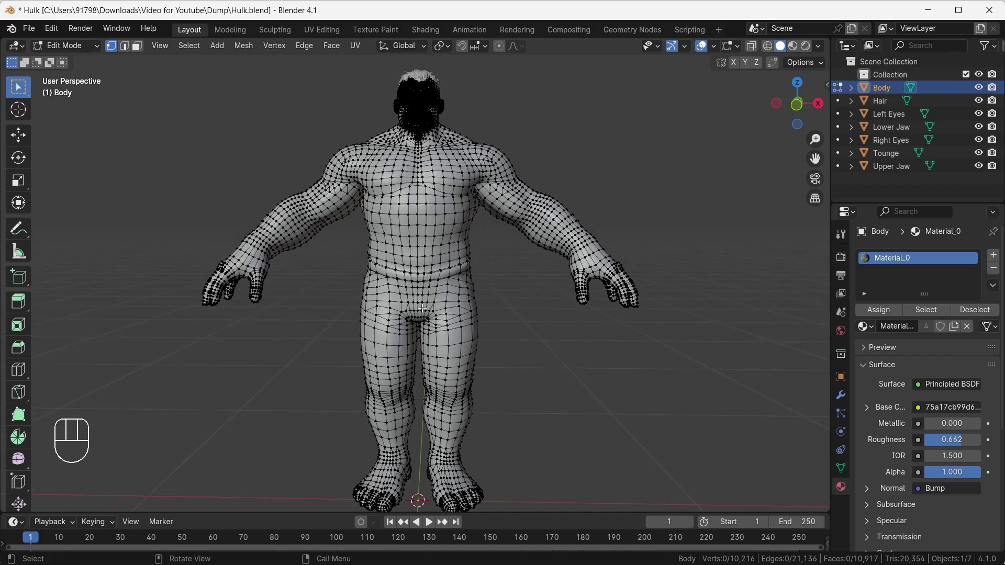
Step: Run Tris to Quads on all body faces via search, then return to Object Mode with the figure framed
click(141, 50)
key(a)
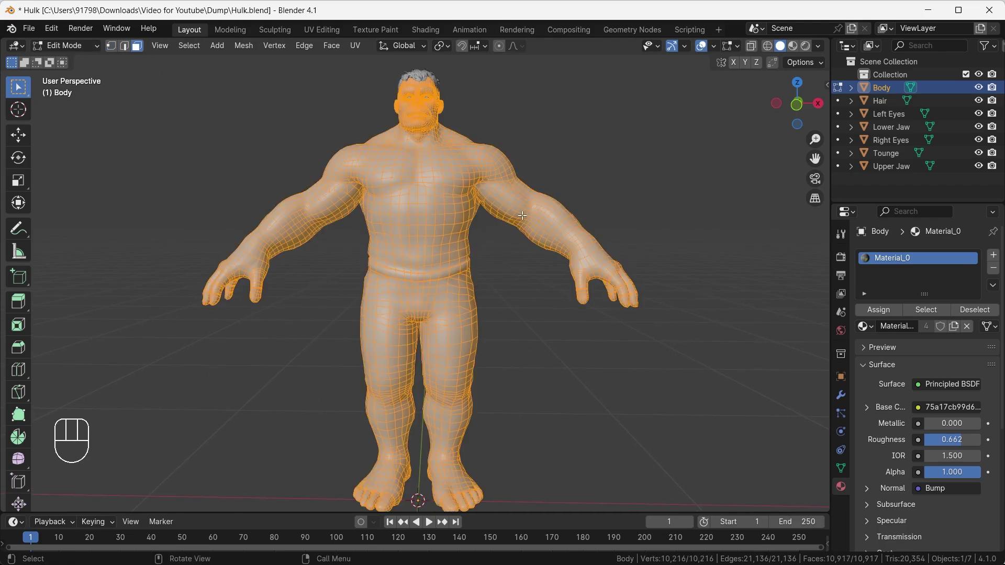
key(F3)
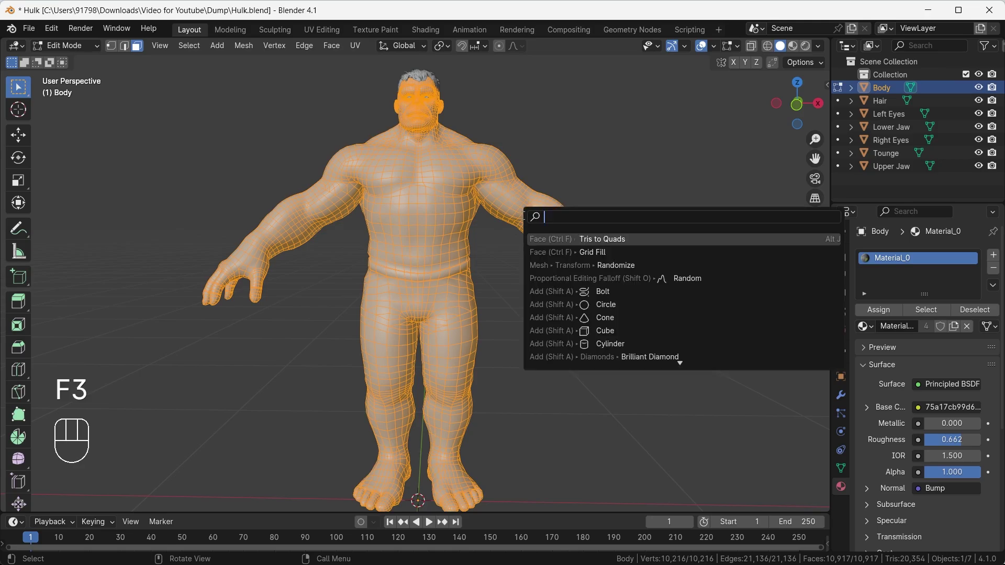
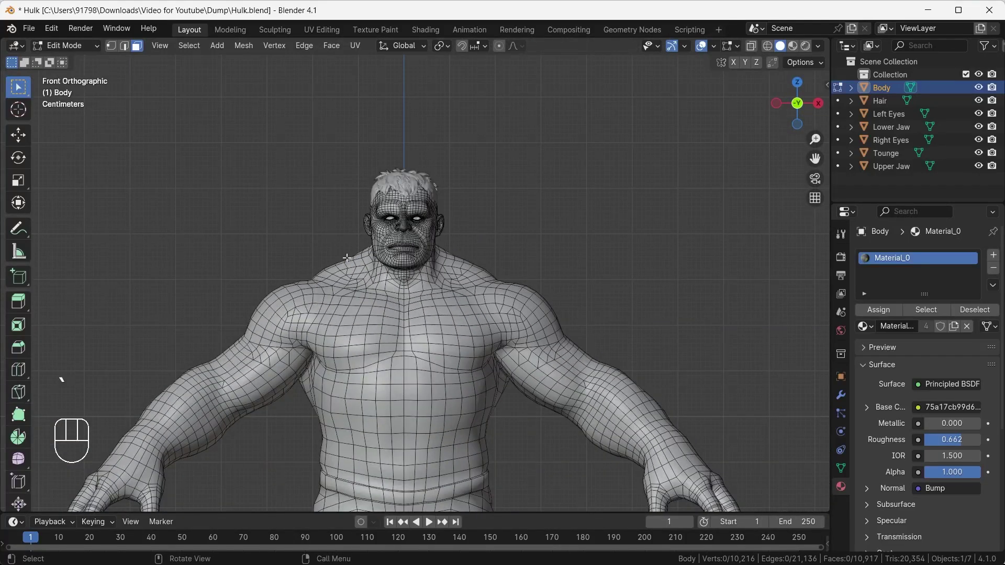
key(Tab)
drag(428, 406, 442, 379)
drag(376, 365, 415, 348)
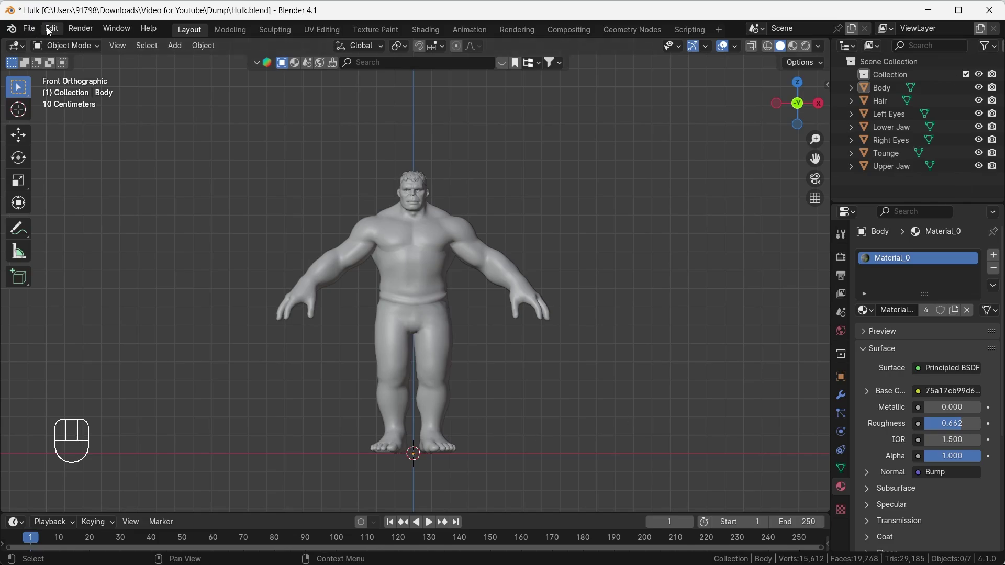
Step: Show the 3D viewport sidebar with its screencast key options
drag(51, 32, 95, 195)
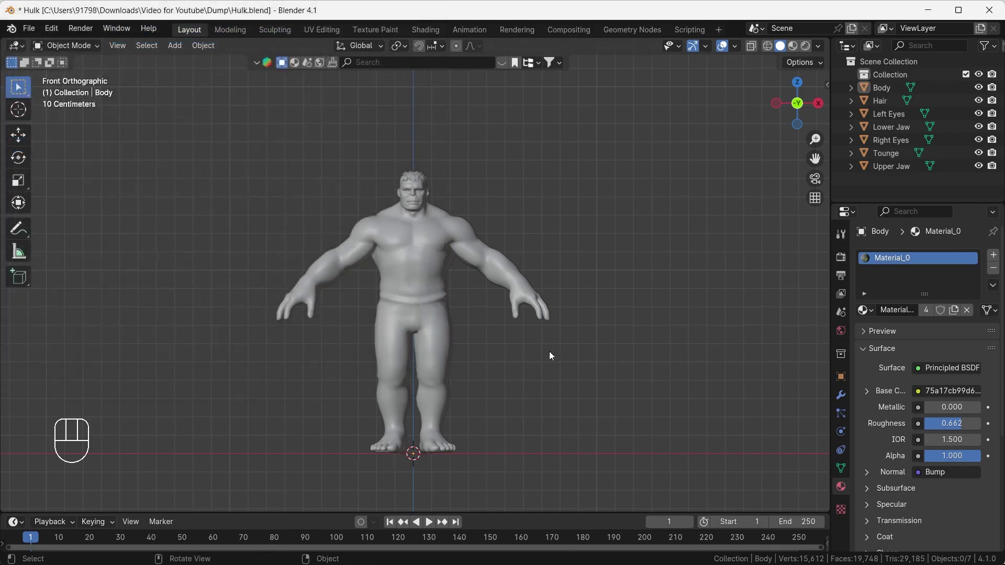
key(n)
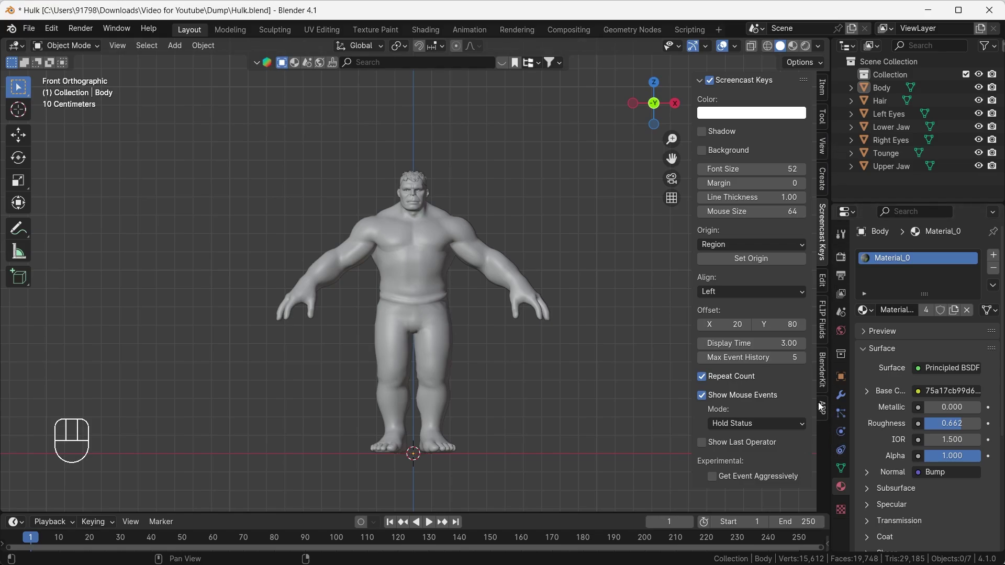
Step: Load all Hulk mesh parts into Auto-Rig Pro Smart with Get Selected Objects
click(825, 416)
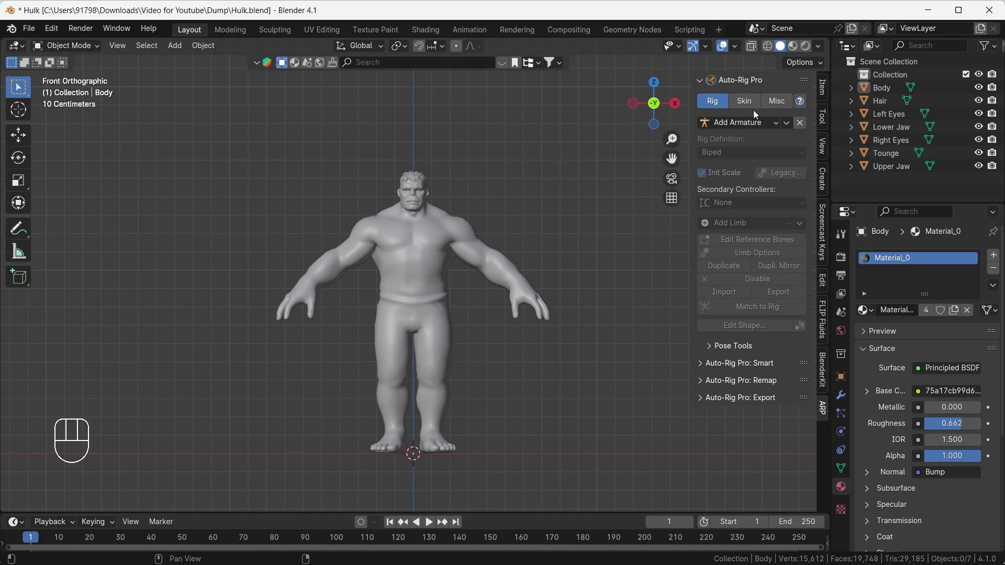
click(709, 366)
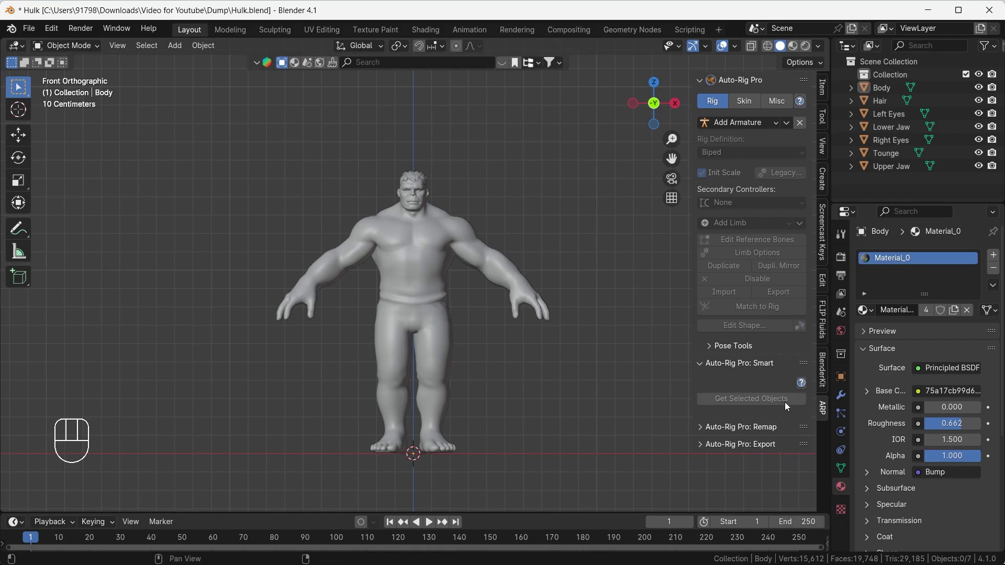
click(232, 180)
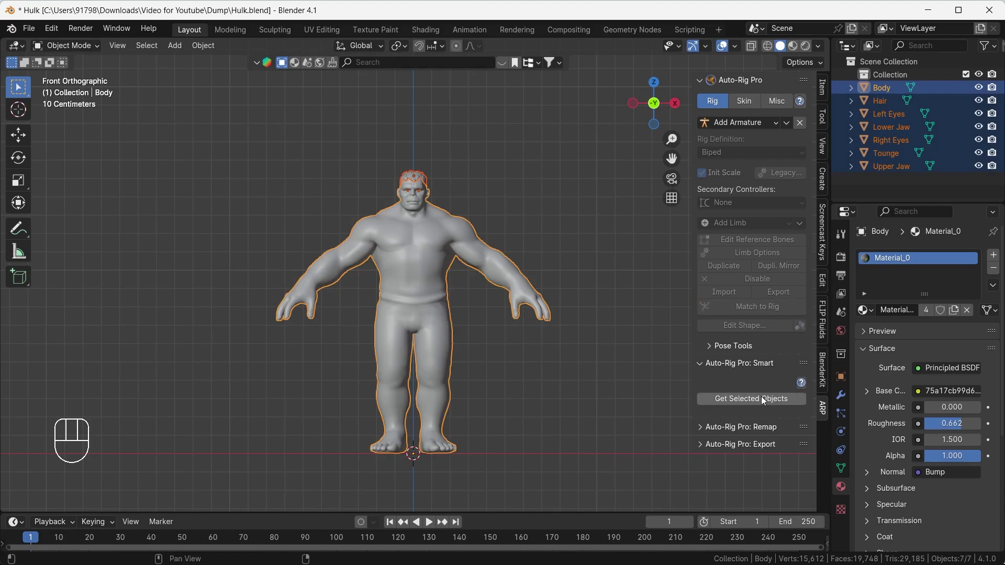
drag(764, 399, 754, 418)
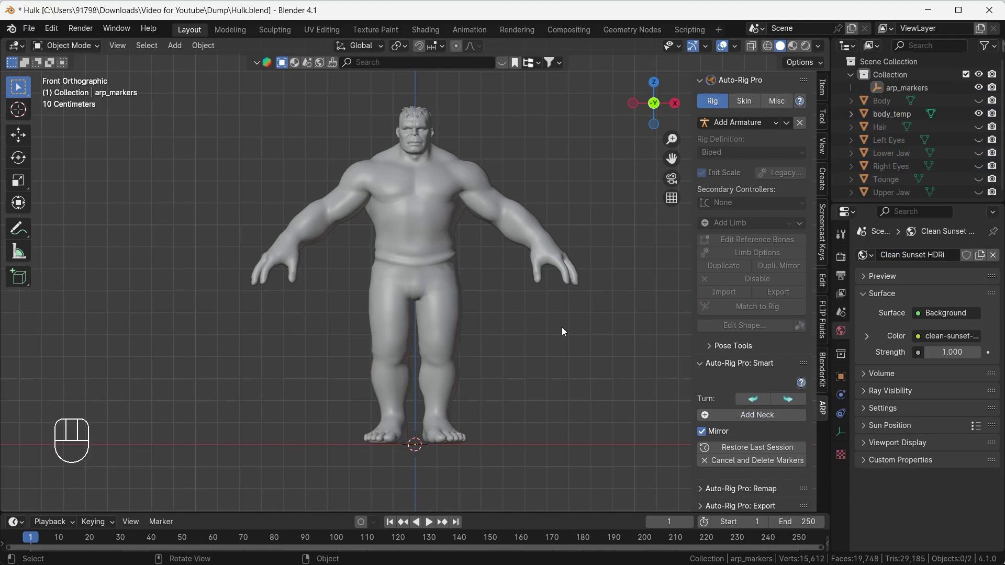
Step: Shift the view onto the temporary Hulk body for marker placement
drag(477, 322, 445, 355)
drag(417, 366, 403, 357)
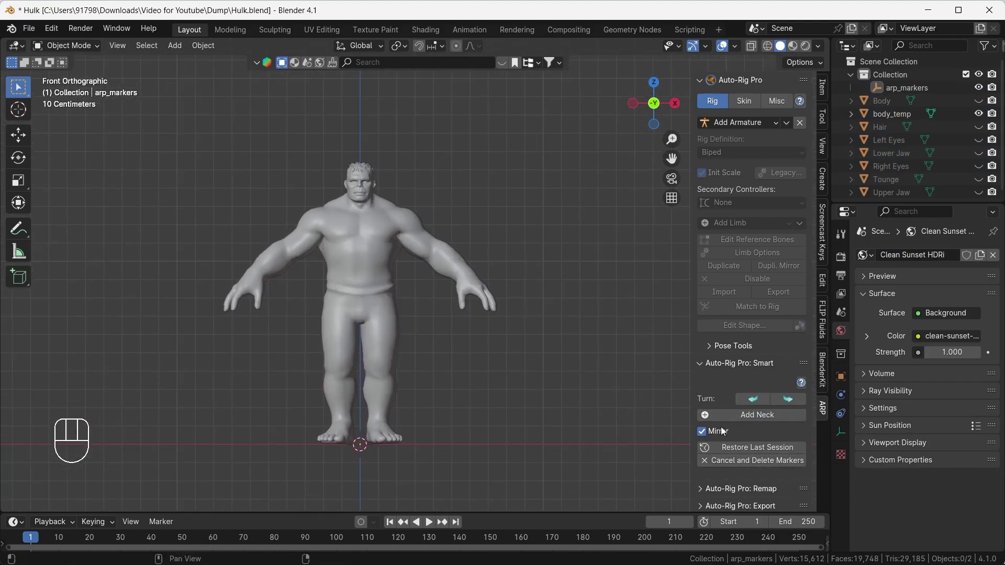
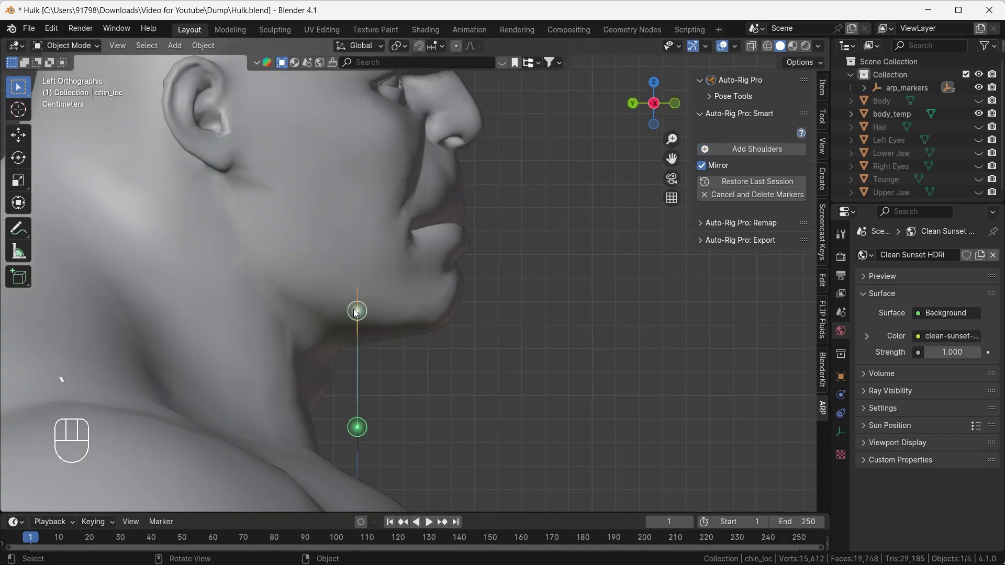
Step: Move the chin marker to the chin tip and reposition the neck marker in side view
key(g)
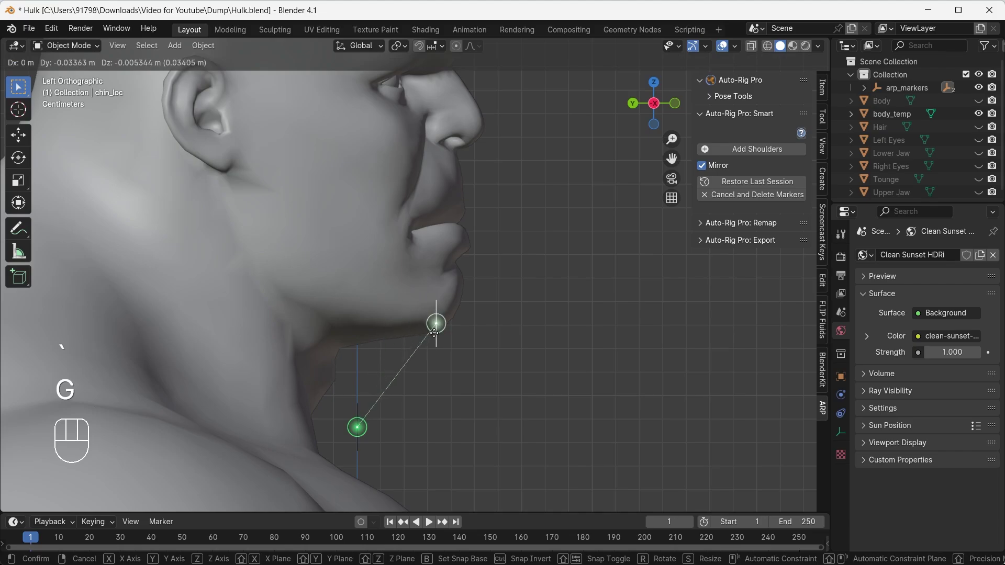
drag(384, 446, 337, 416)
key(g)
click(360, 429)
key(g)
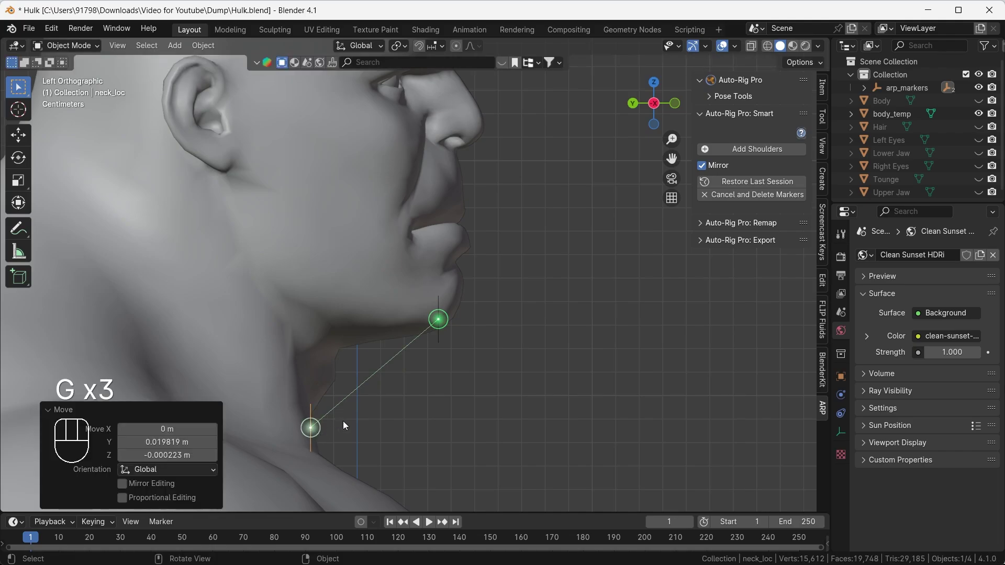
drag(355, 413, 423, 359)
key(g)
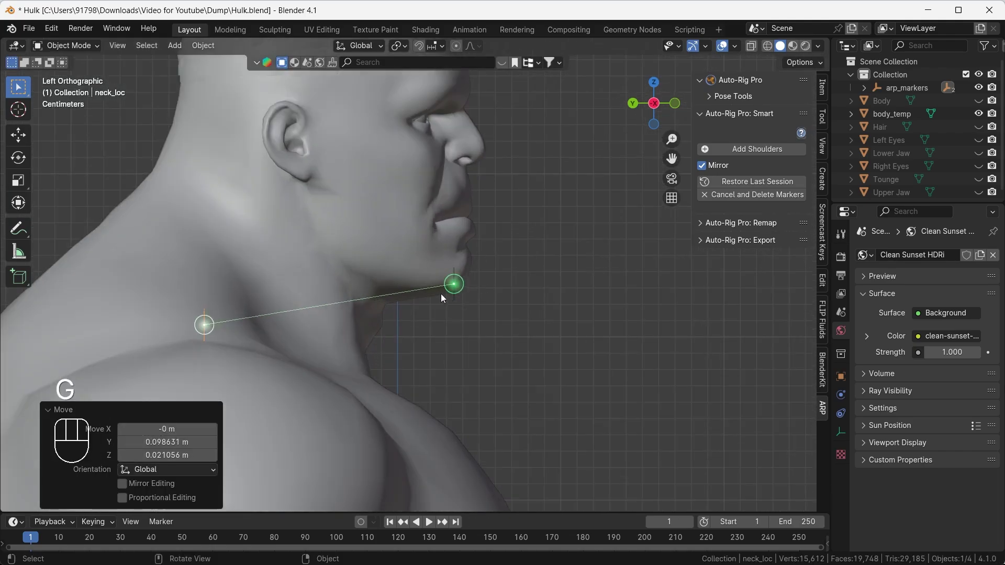
Step: Nudge the neck marker to the jaw edge and bring the upper body into view for the shoulders
click(562, 336)
key(g)
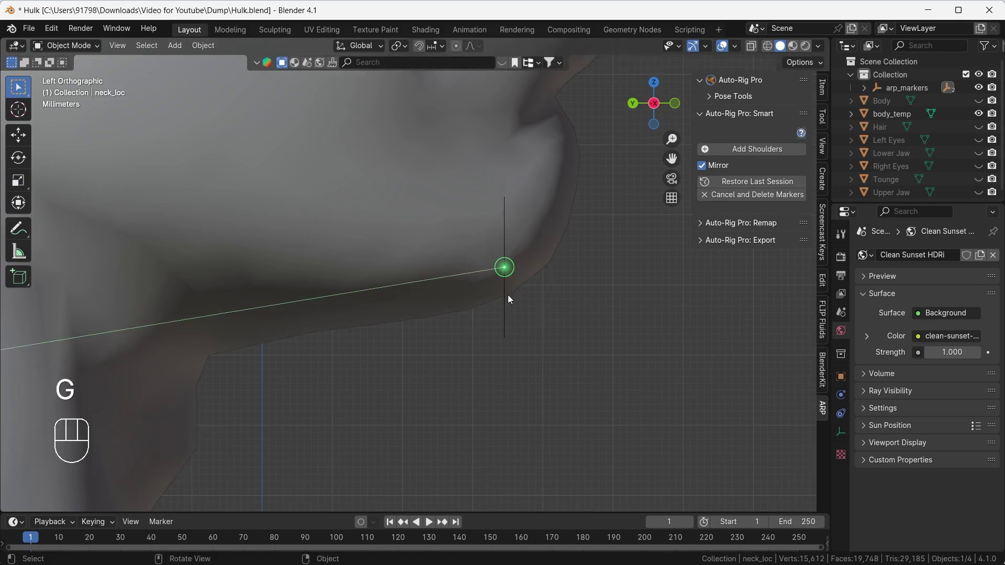
drag(538, 307, 500, 243)
key(g)
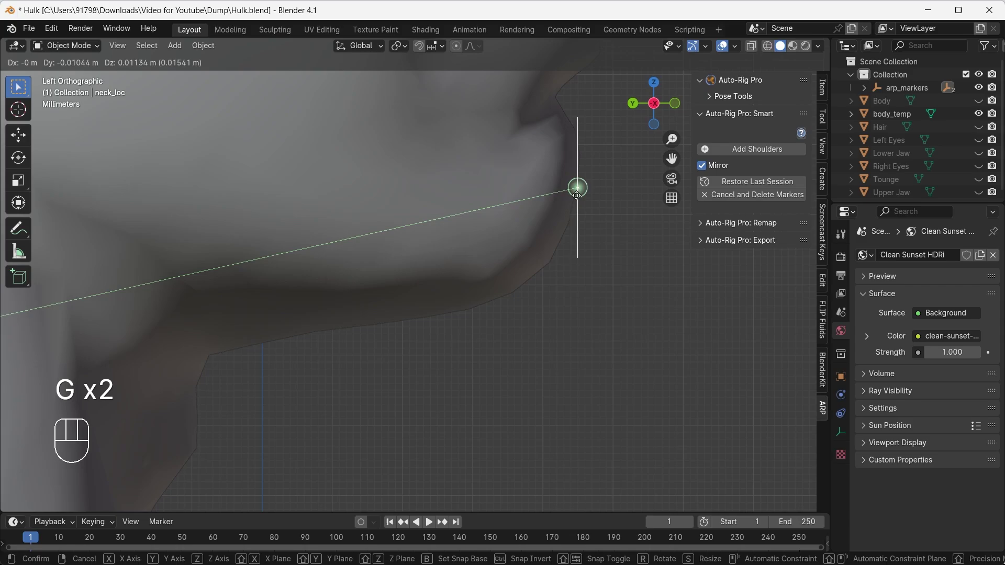
middle_click(550, 299)
middle_click(481, 320)
middle_click(470, 310)
drag(591, 317, 484, 273)
Step: Adjust the shoulder marker positions on both shoulders
drag(763, 149, 473, 243)
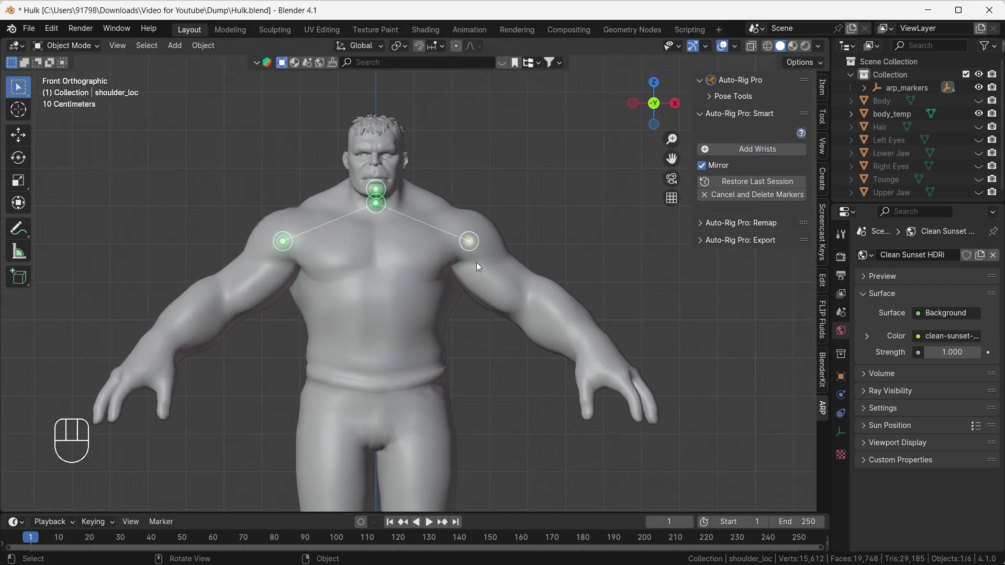
drag(471, 285, 471, 253)
drag(763, 154, 588, 319)
drag(564, 318, 566, 264)
drag(495, 283, 496, 347)
Step: Move the root marker at the hips from the back view, then return to the front
drag(765, 152, 440, 310)
key(`)
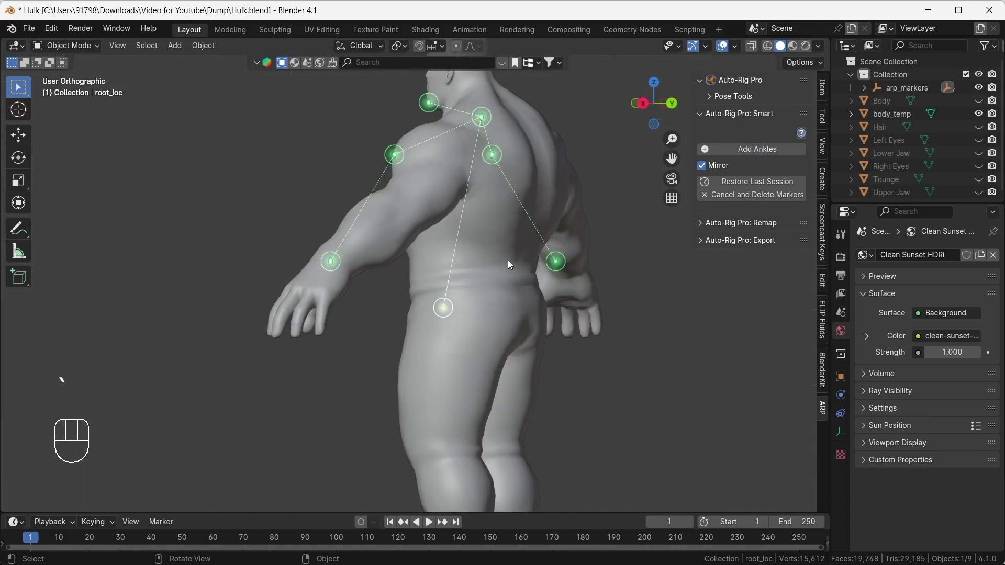
key(g)
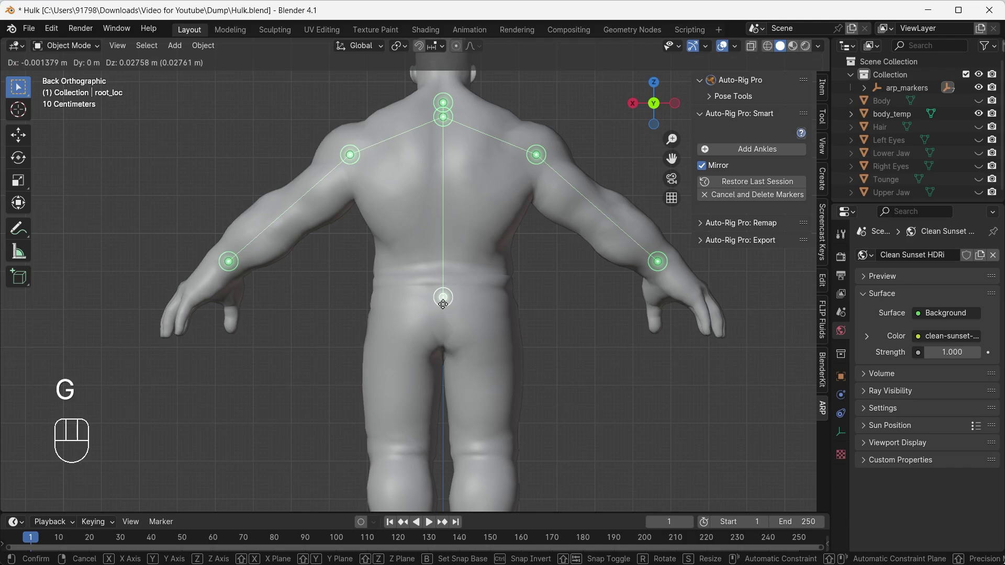
key(`)
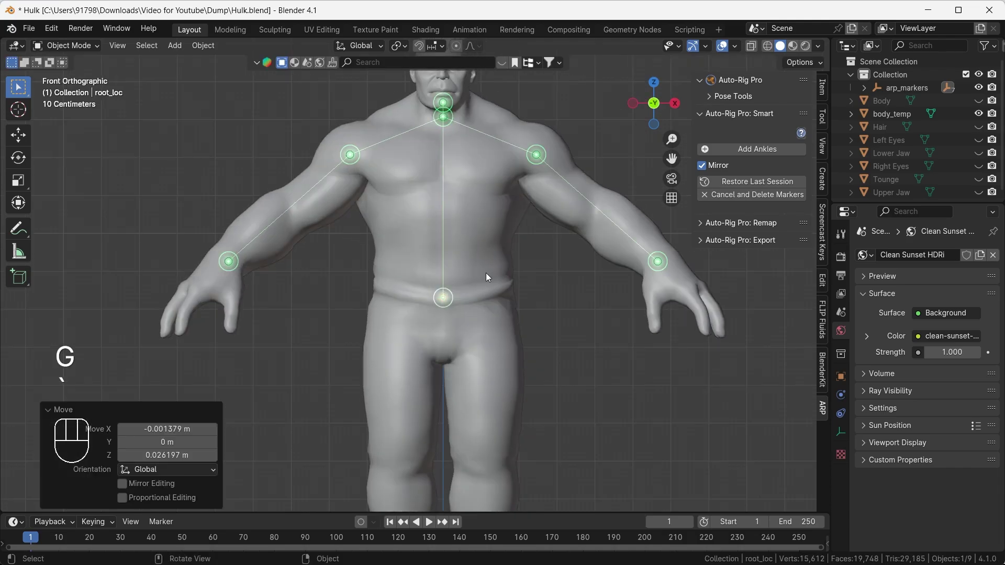
middle_click(390, 445)
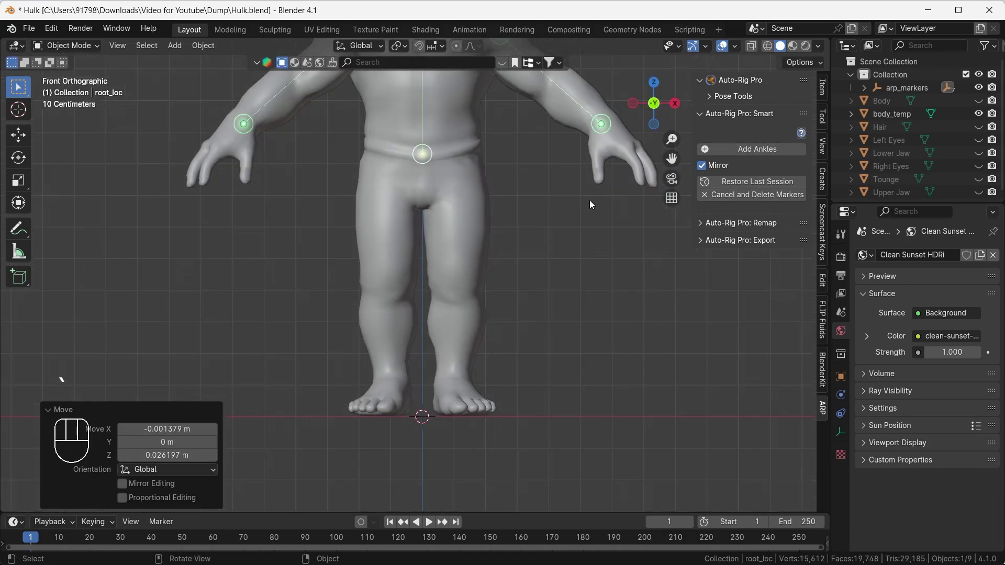
drag(758, 155, 456, 378)
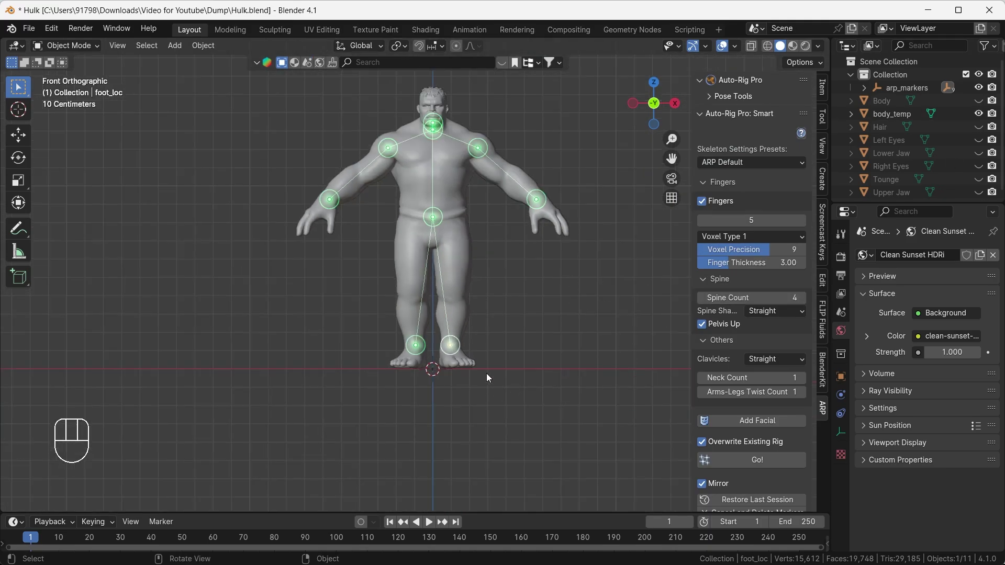
drag(485, 320, 530, 320)
drag(538, 320, 438, 325)
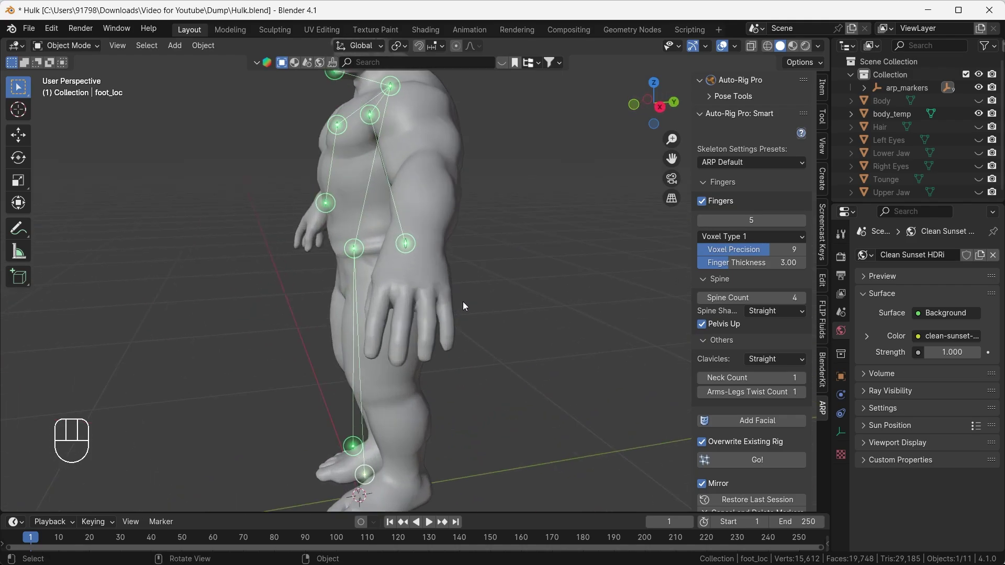
drag(381, 310, 404, 304)
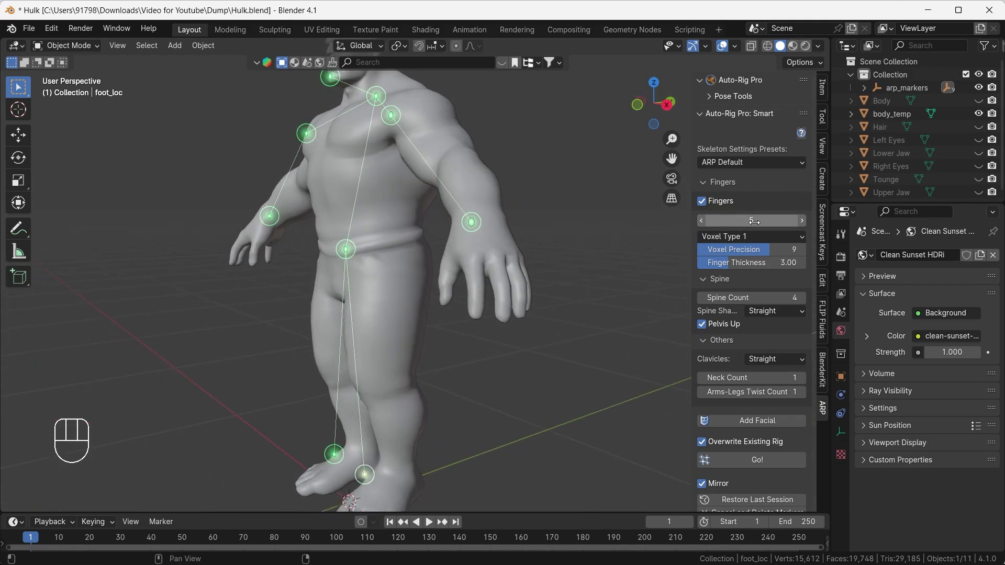
drag(442, 302, 414, 303)
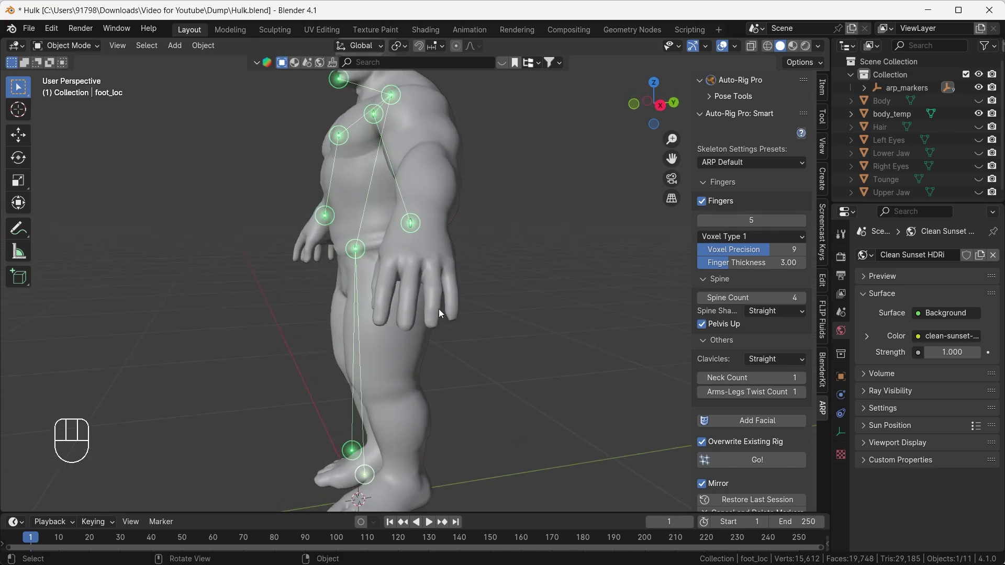
drag(393, 308, 453, 310)
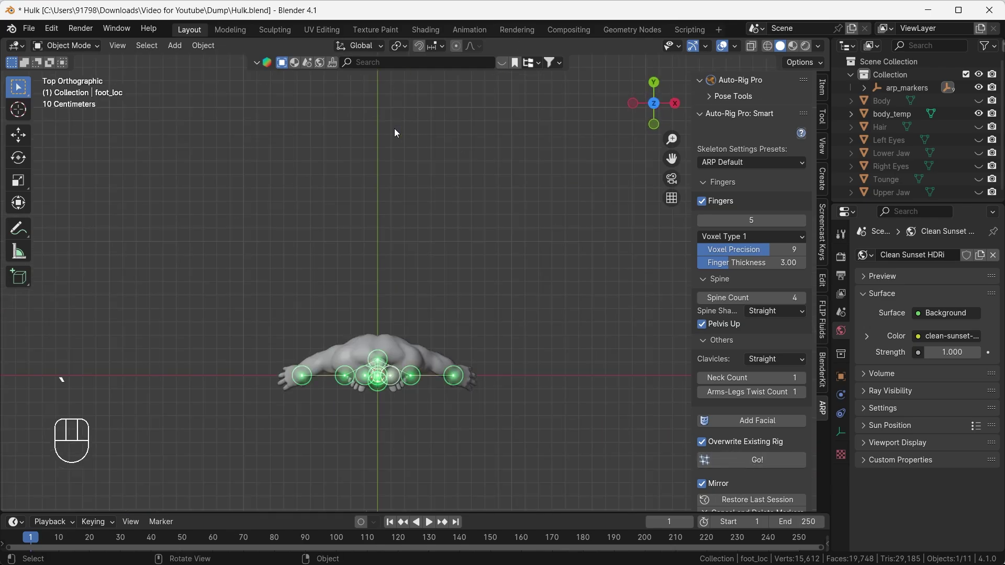
Step: Move the elbow and shoulder guides onto the arm's centre line in top view
middle_click(356, 369)
click(453, 360)
click(389, 298)
key(g)
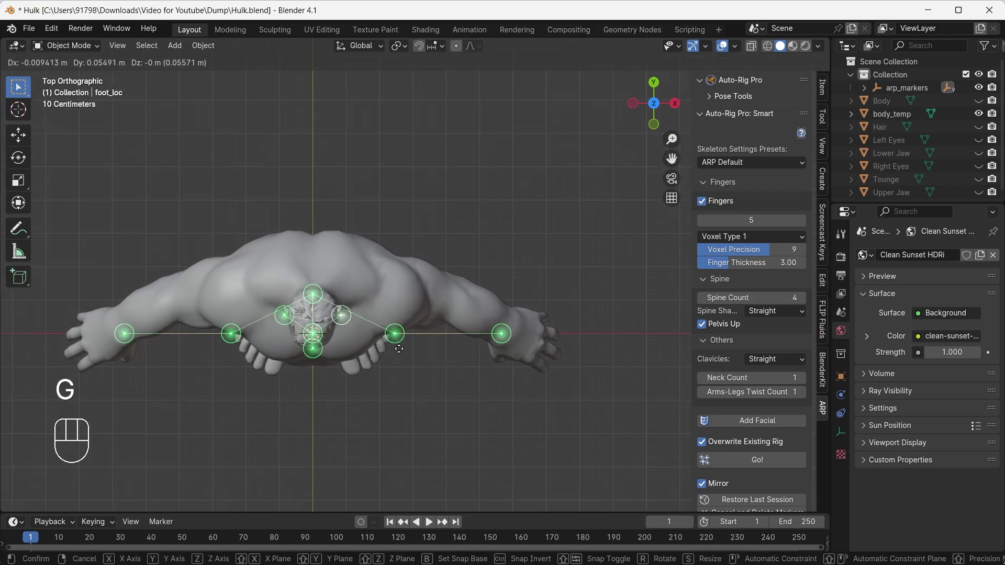
drag(425, 387, 385, 319)
key(g)
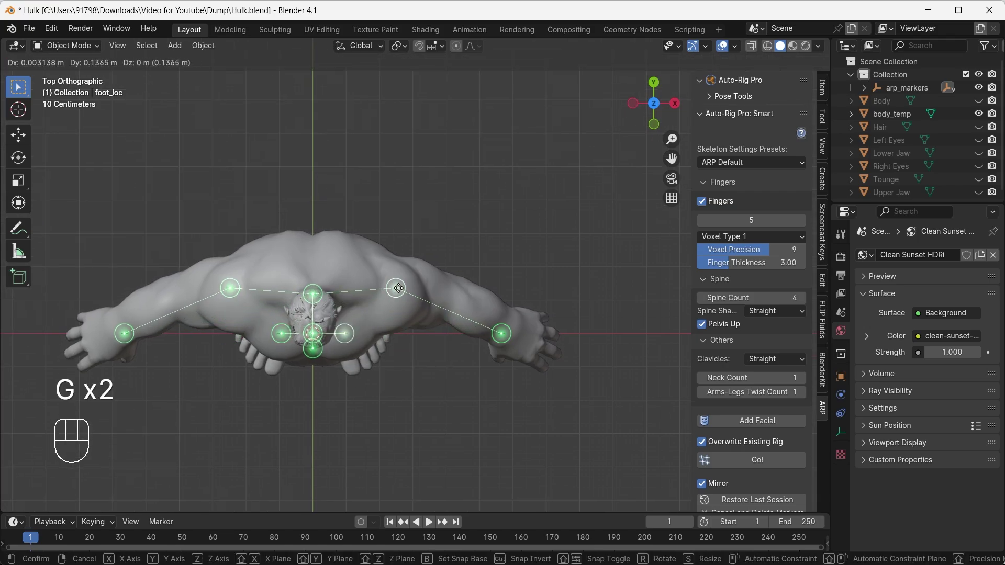
drag(517, 364, 477, 294)
key(g)
drag(524, 354, 499, 307)
Step: Place the hand guide at the wrist and centre the remaining arm and neck guides
click(507, 338)
key(g)
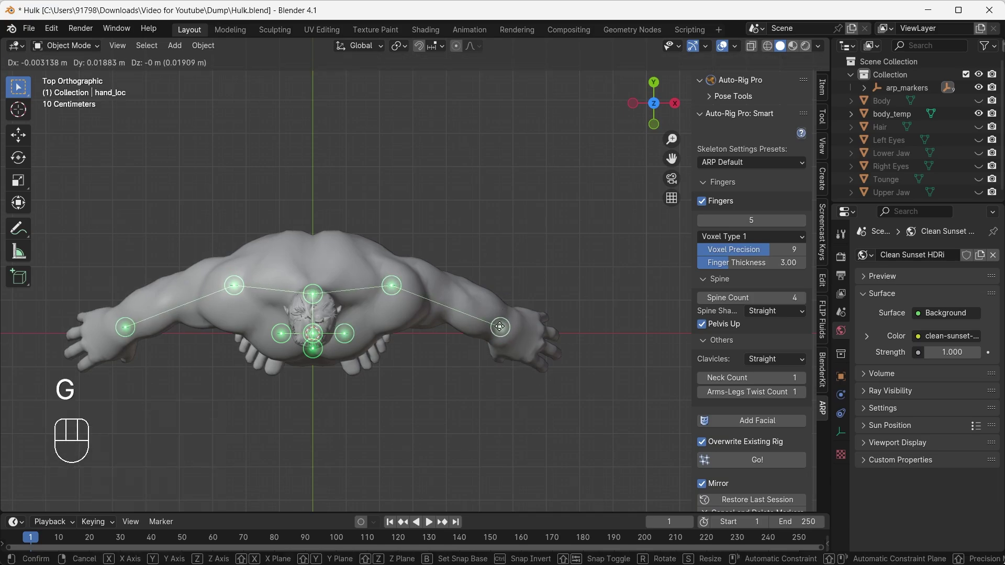
click(308, 272)
click(325, 300)
key(g)
drag(301, 284, 323, 313)
click(316, 297)
key(g)
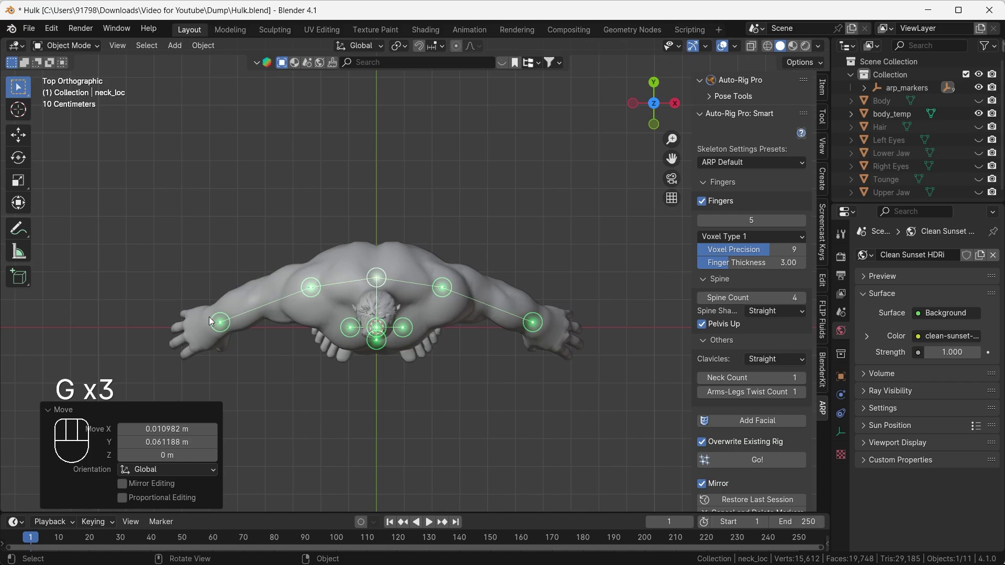
drag(440, 417, 409, 302)
click(373, 276)
Step: Move the ankle guide onto the ankle joint in side view
key(g)
middle_click(341, 383)
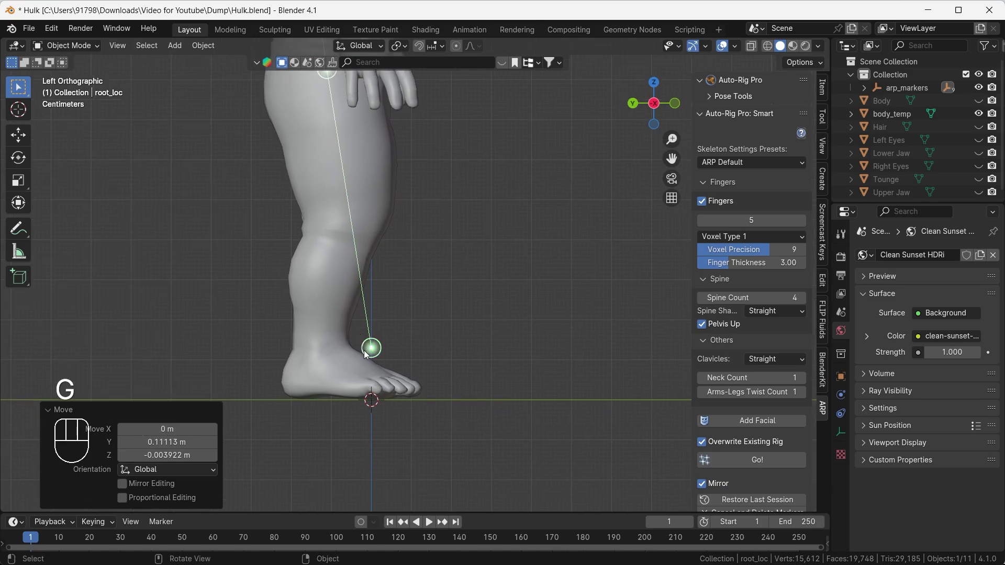
drag(352, 330, 403, 360)
key(g)
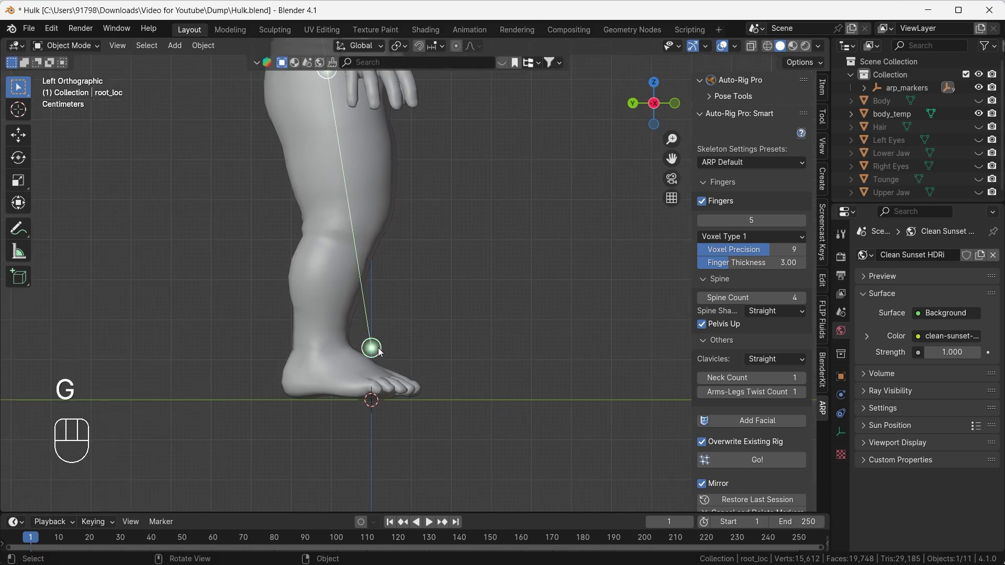
click(365, 351)
click(372, 352)
key(g)
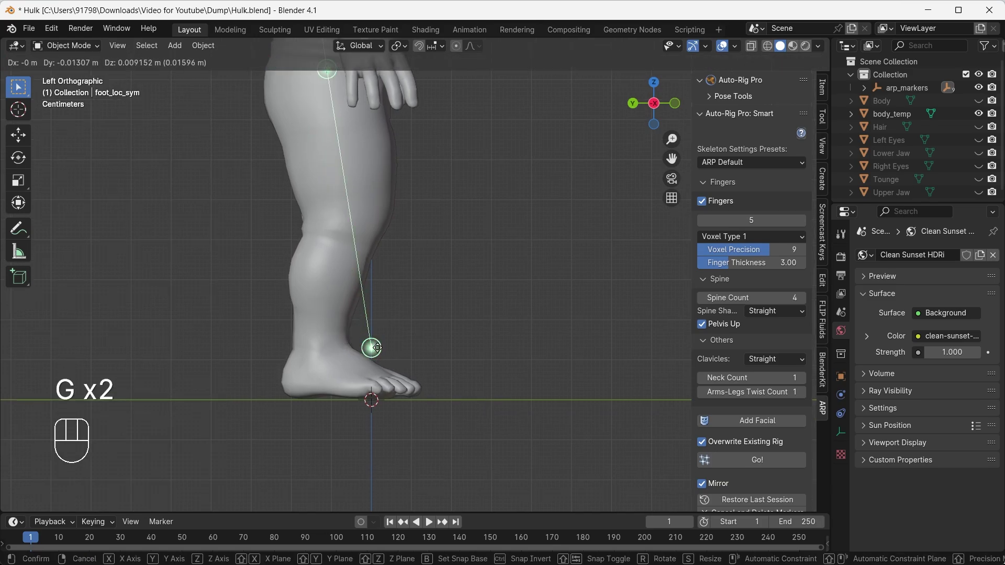
click(384, 345)
key(g)
drag(438, 382, 351, 321)
drag(444, 363, 404, 386)
key(g)
Step: Check the ankle guide from the front, then zoom out to the whole figure
key(`)
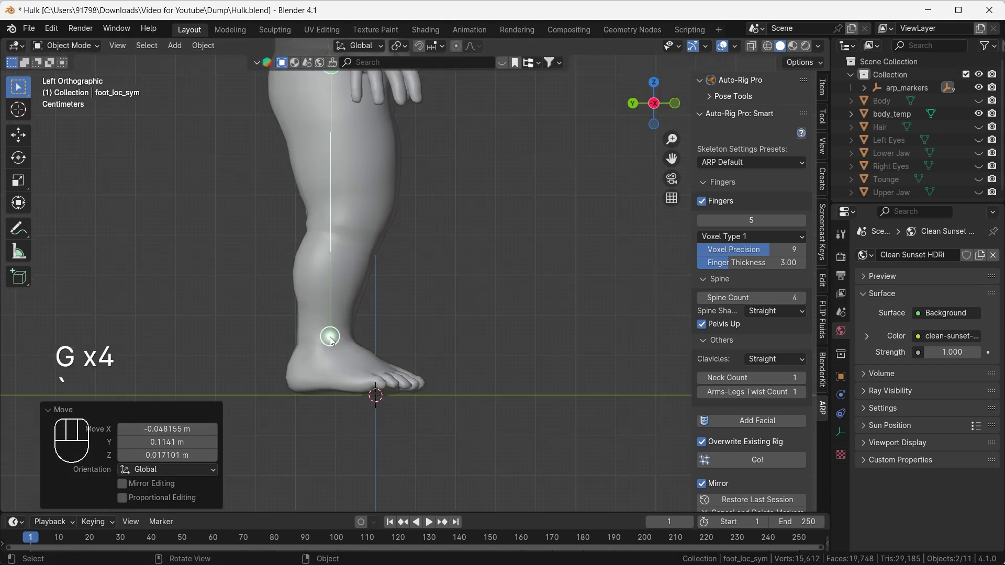
drag(378, 337, 244, 348)
key(`)
key(g)
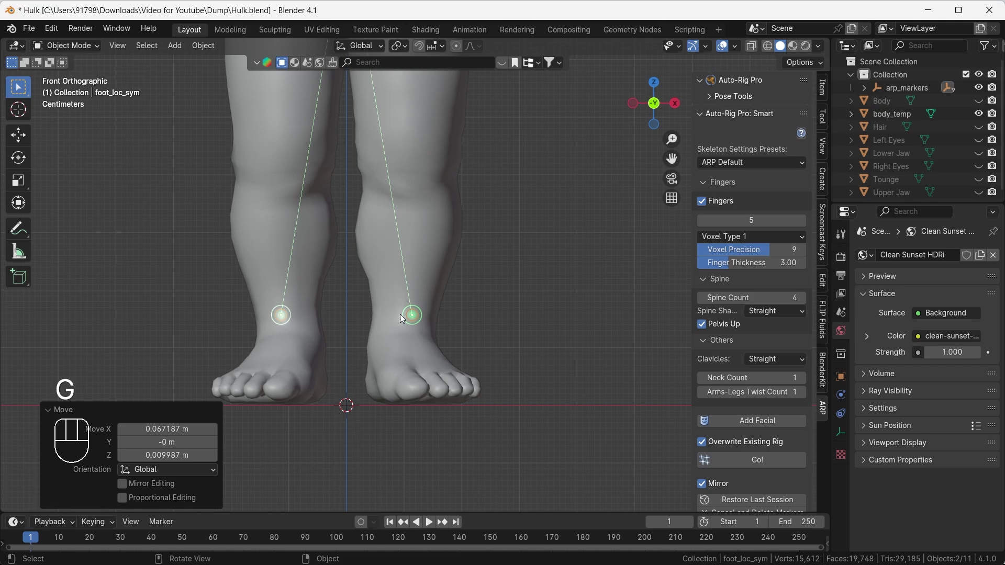
key(`)
drag(404, 328, 397, 358)
drag(417, 379, 435, 397)
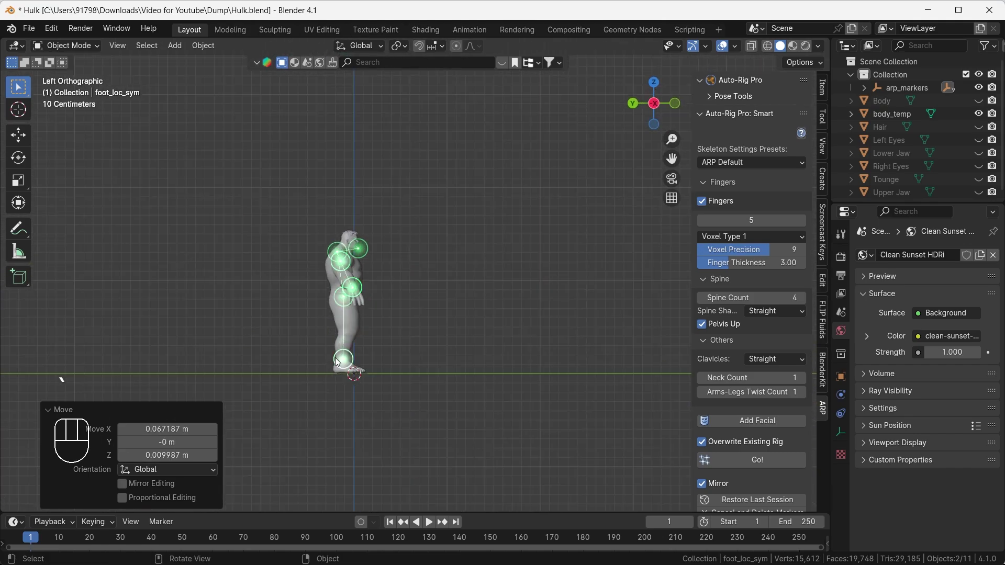
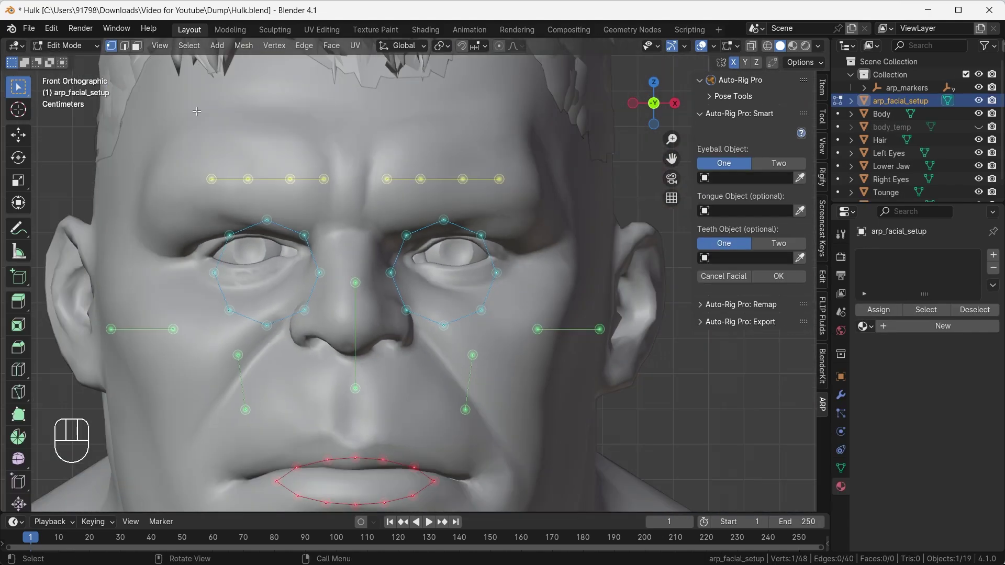
Step: Select the right eye guide loop, place it and squash it onto the eyelids
drag(421, 285, 395, 285)
click(402, 319)
key(l)
key(g)
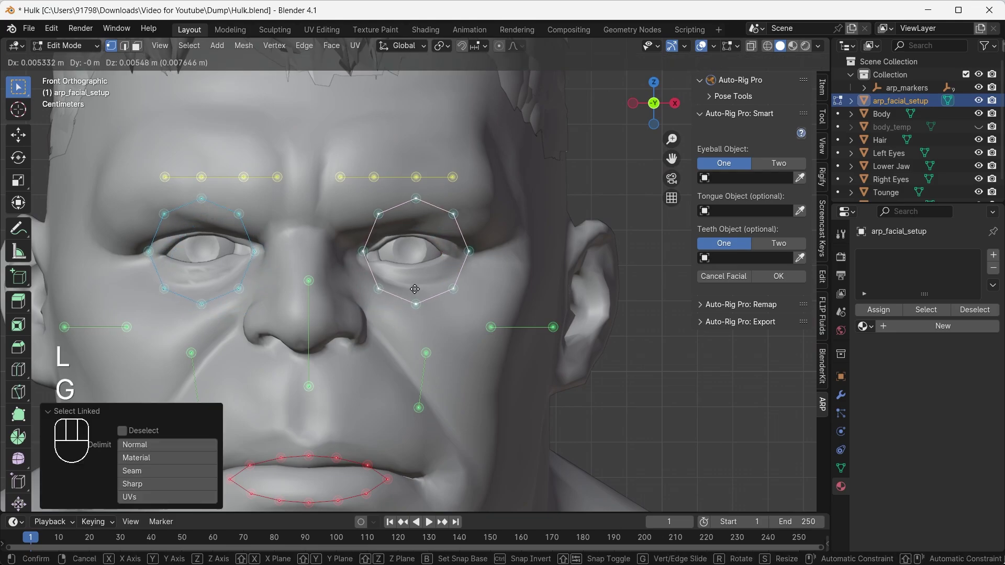
key(s)
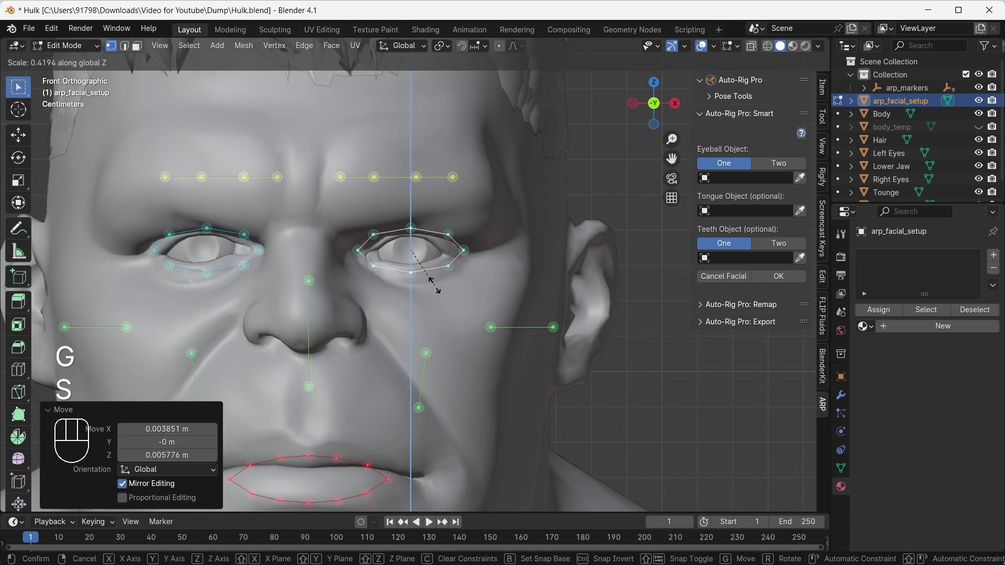
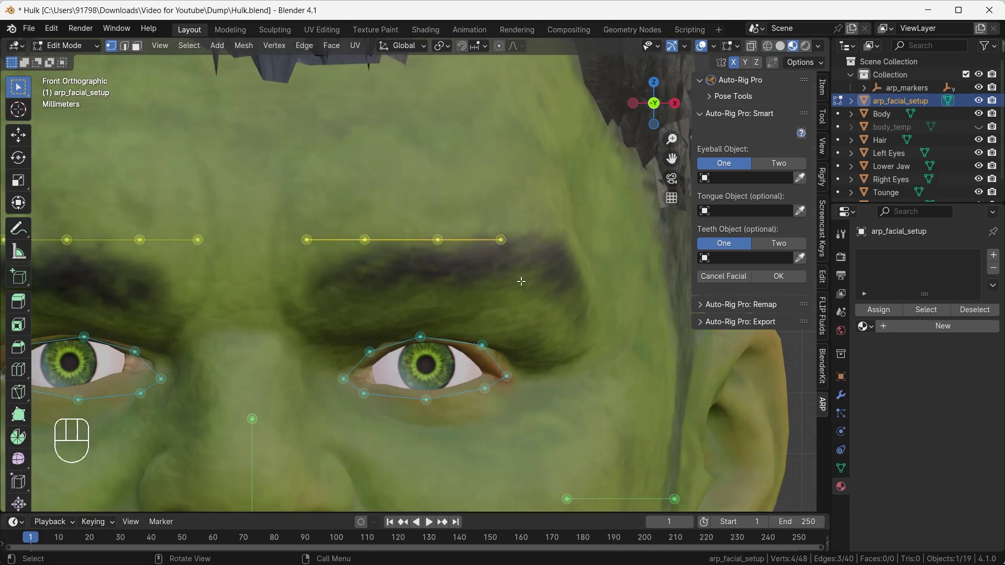
Step: Move the brow guide vertices so they follow the Hulk's eyebrows
key(g)
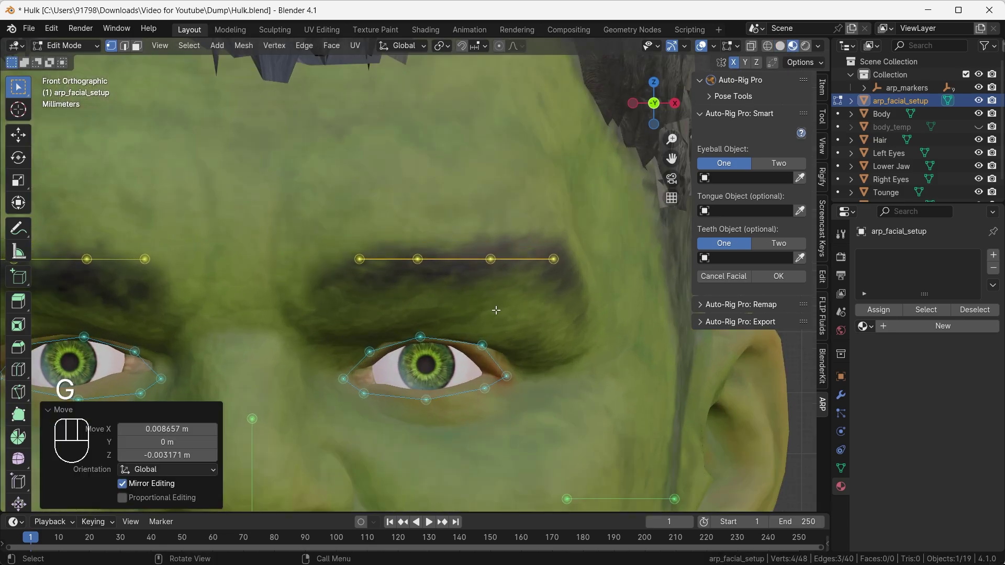
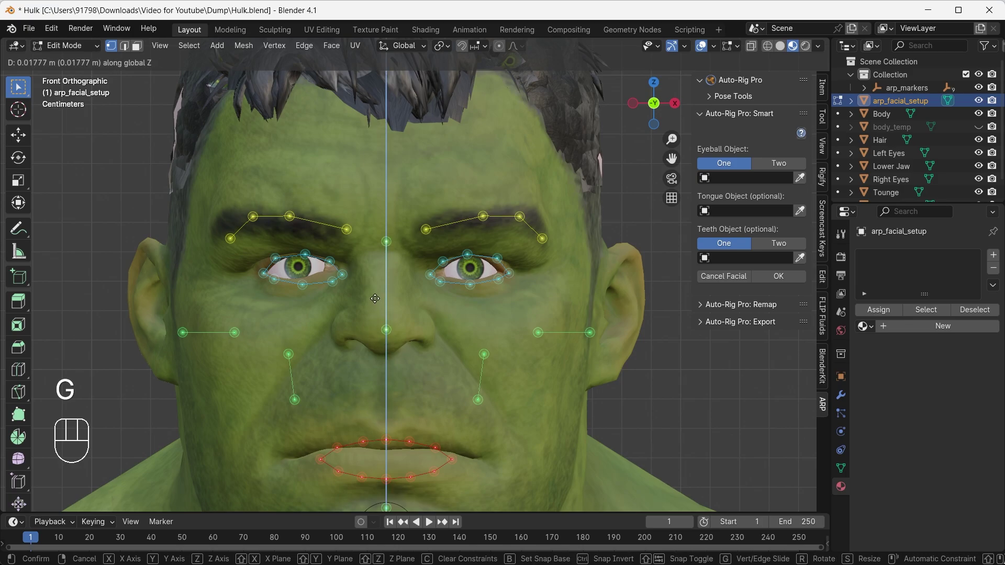
middle_click(398, 331)
key(g)
click(351, 286)
drag(420, 399, 388, 292)
drag(604, 278, 513, 294)
drag(521, 310, 418, 221)
Step: Place the ear guide along the ear and the cheek guide onto the cheek
key(g)
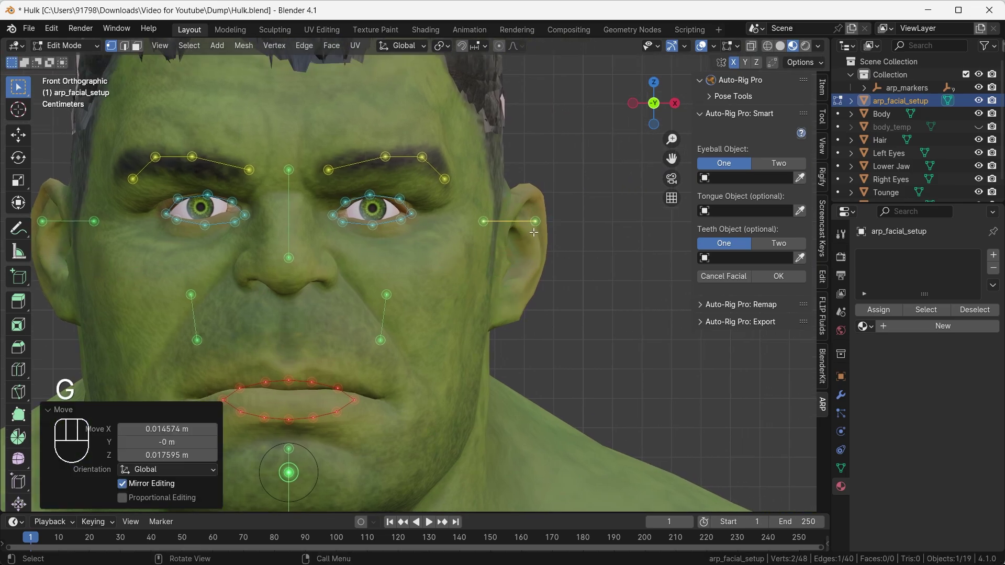
drag(481, 215, 498, 249)
key(g)
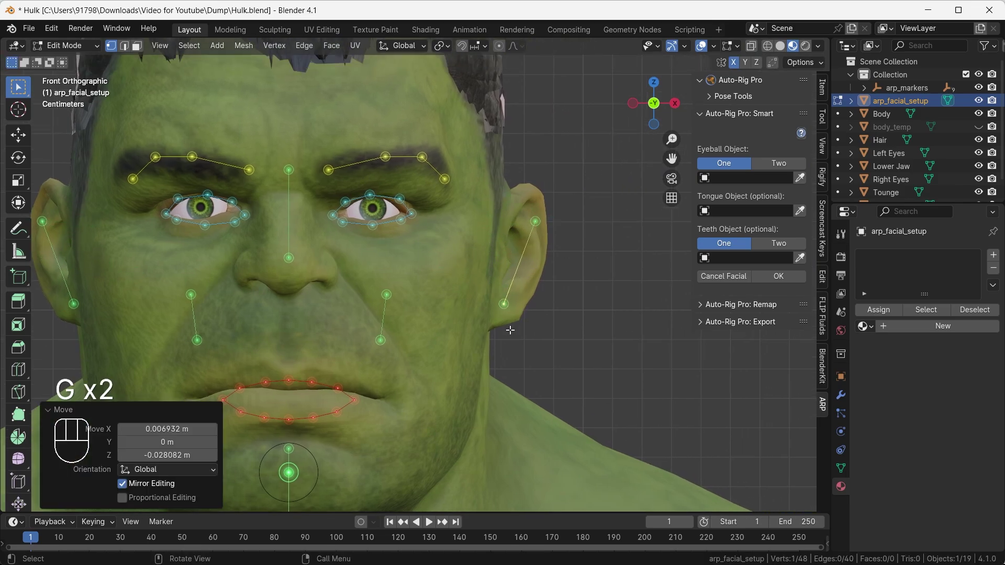
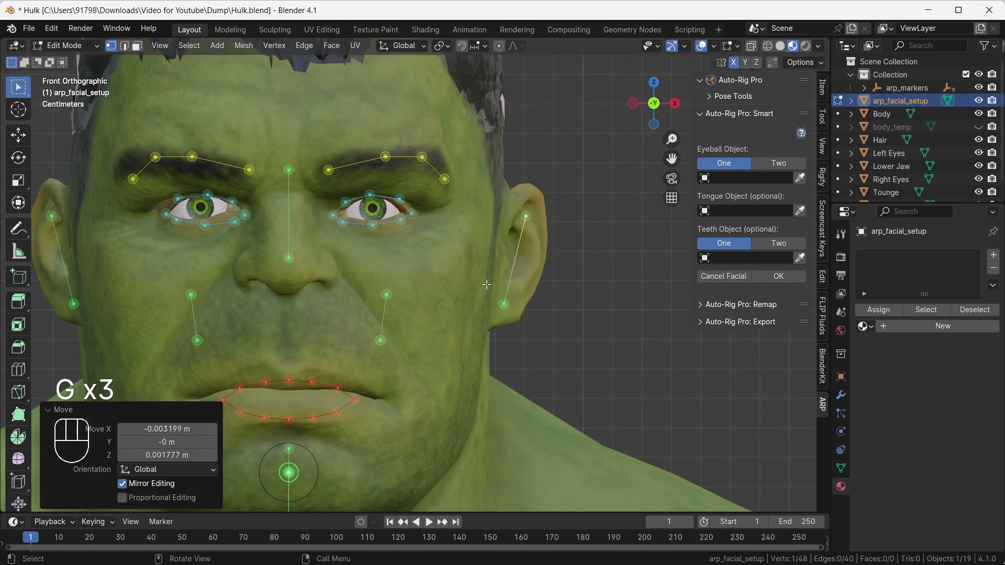
drag(373, 297, 426, 371)
key(g)
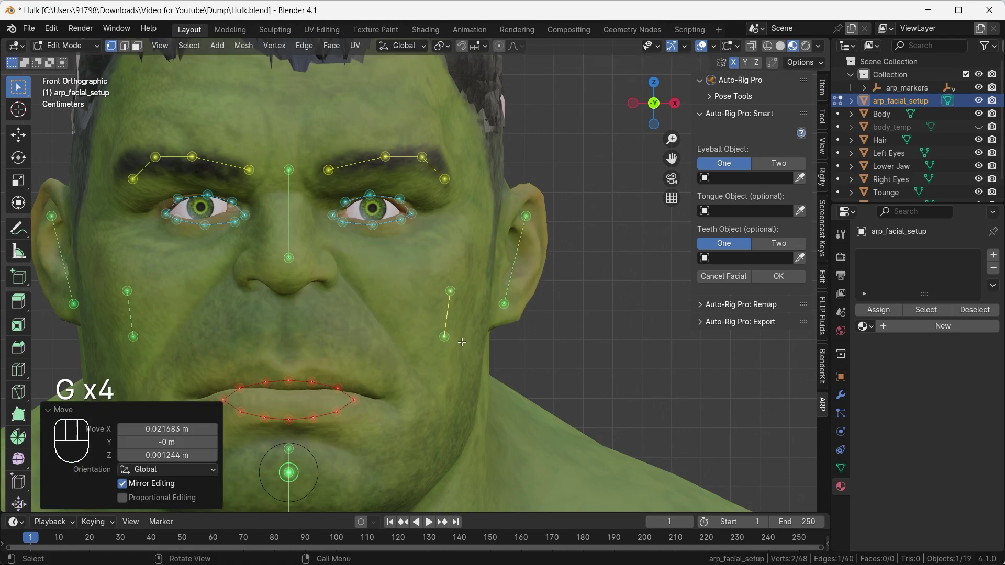
drag(425, 328, 469, 367)
key(g)
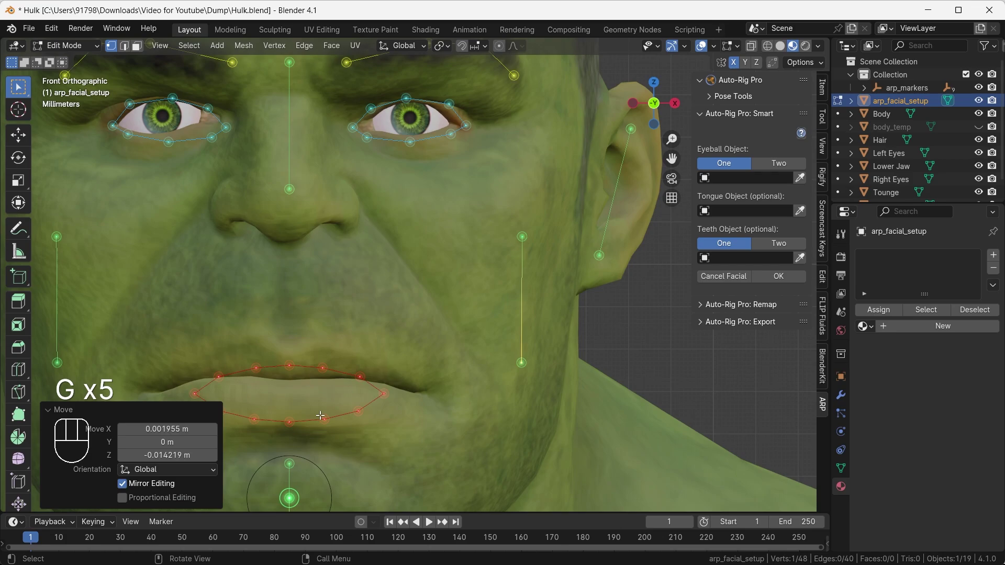
Step: Select the lip guide loop and scale it wider to trace the mouth
drag(336, 414, 361, 398)
click(412, 372)
key(l)
key(s)
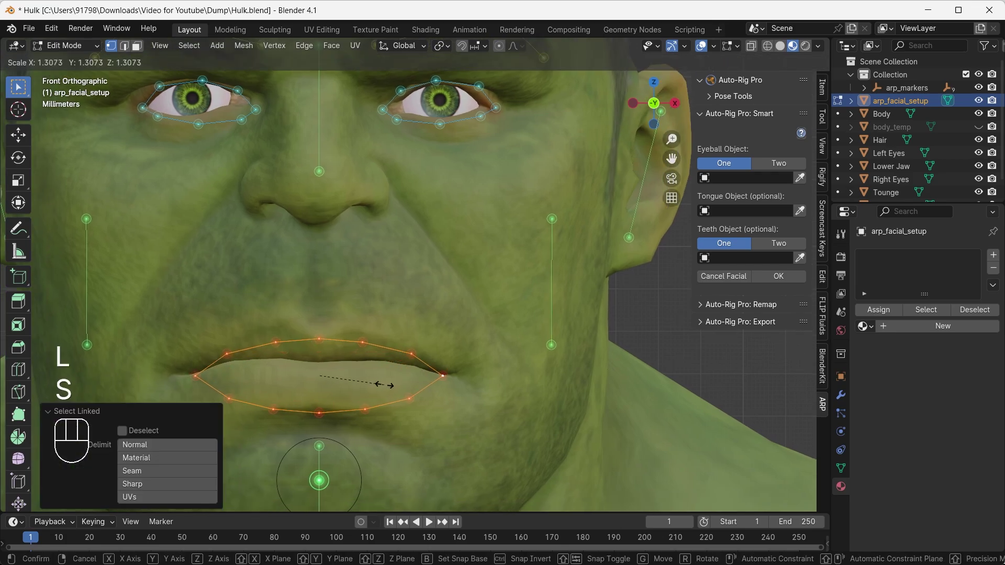
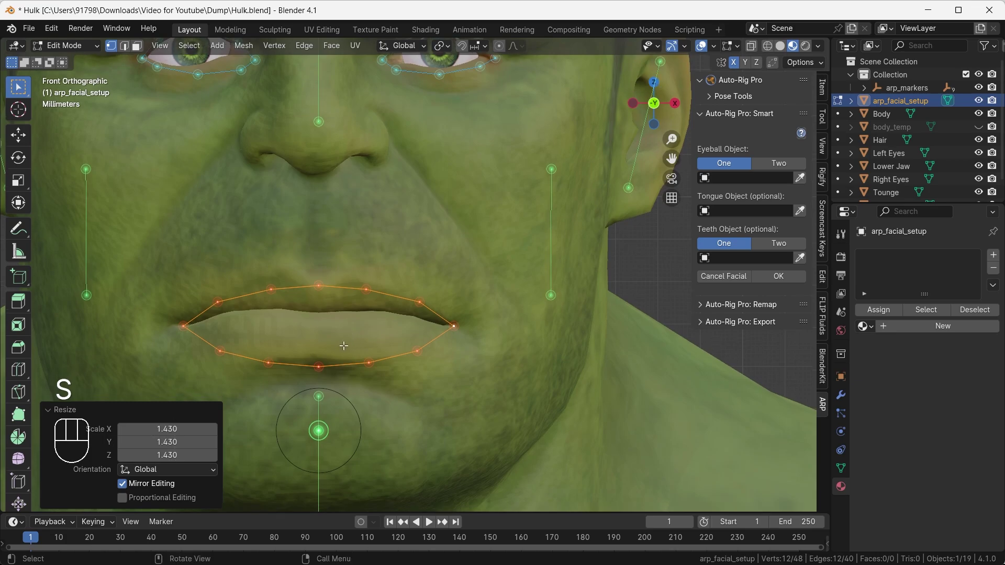
key(g)
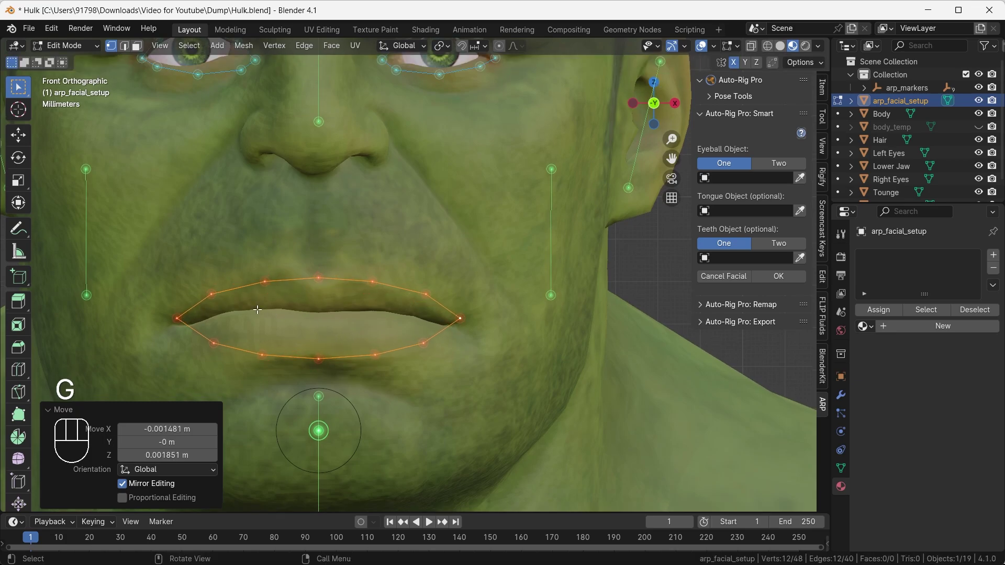
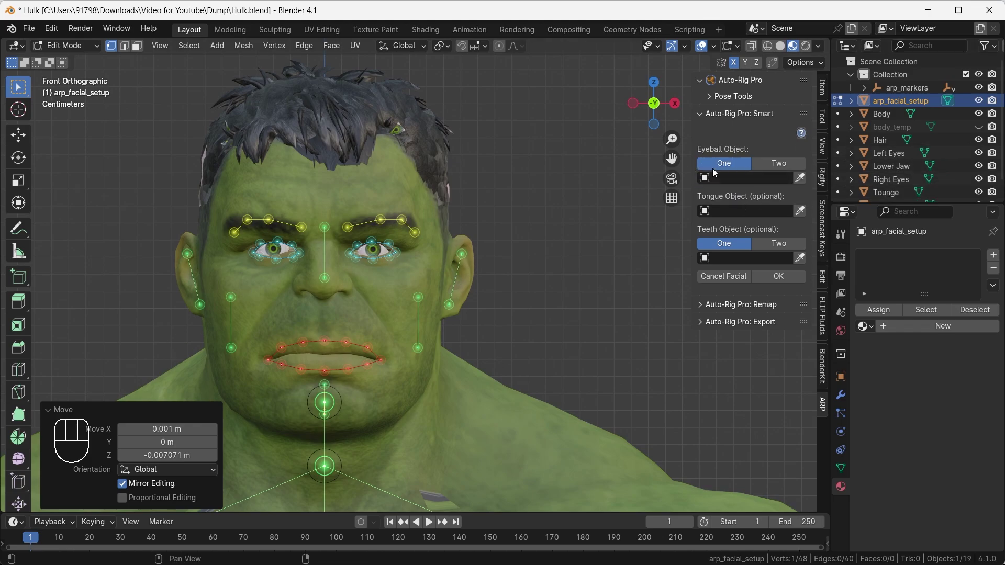
Step: Set Teeth to Two, assign Upper Jaw and Lower Jaw, and confirm the facial setup with OK
click(790, 167)
drag(738, 196, 732, 304)
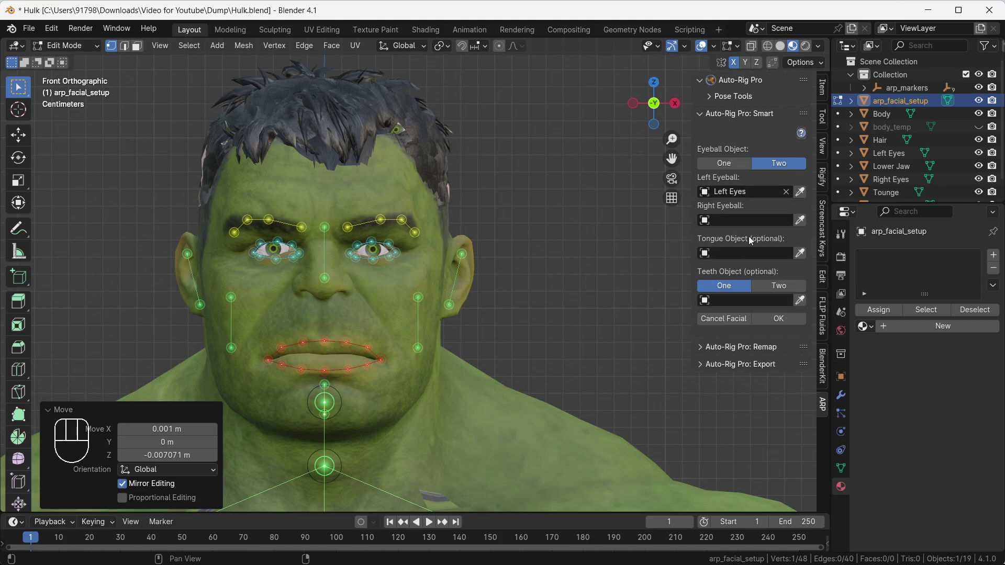
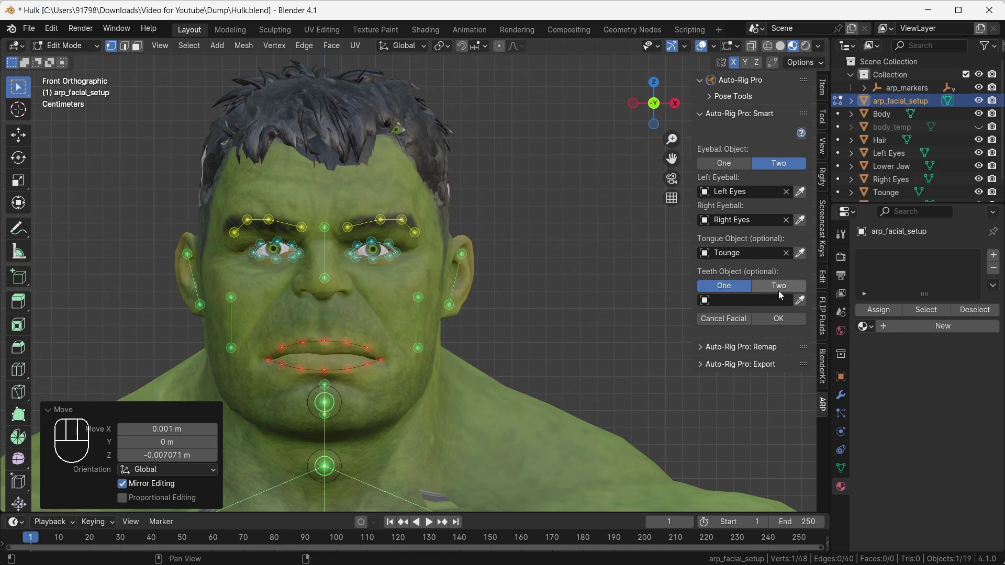
click(782, 294)
drag(740, 315, 749, 452)
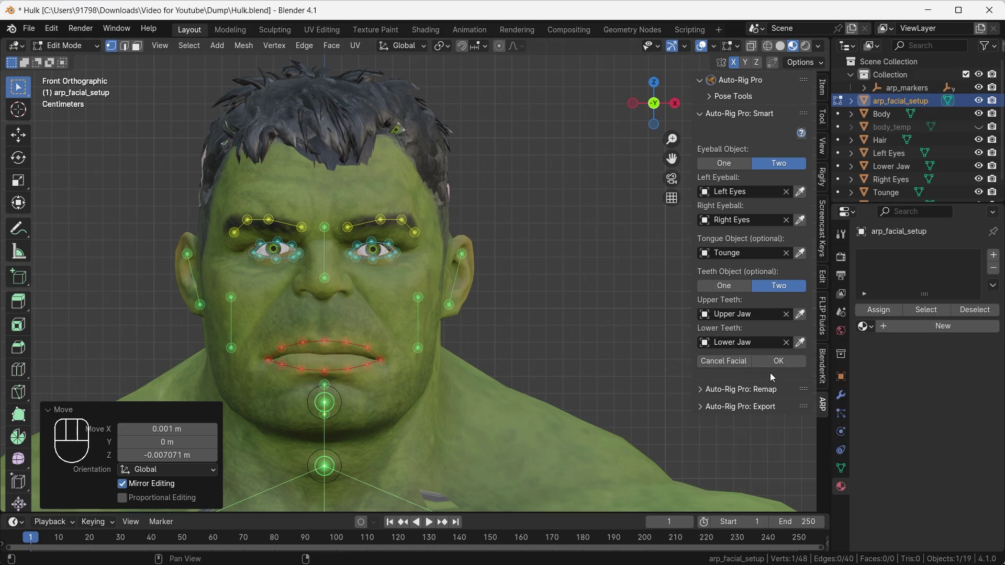
click(782, 369)
drag(444, 348, 400, 390)
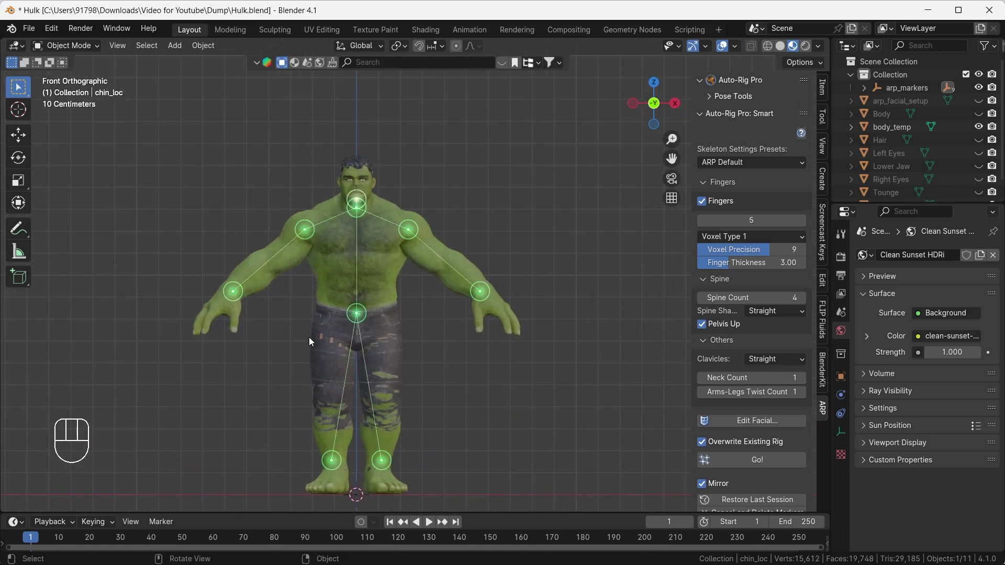
drag(385, 256, 357, 286)
key(`)
drag(428, 392, 424, 361)
drag(757, 404, 551, 462)
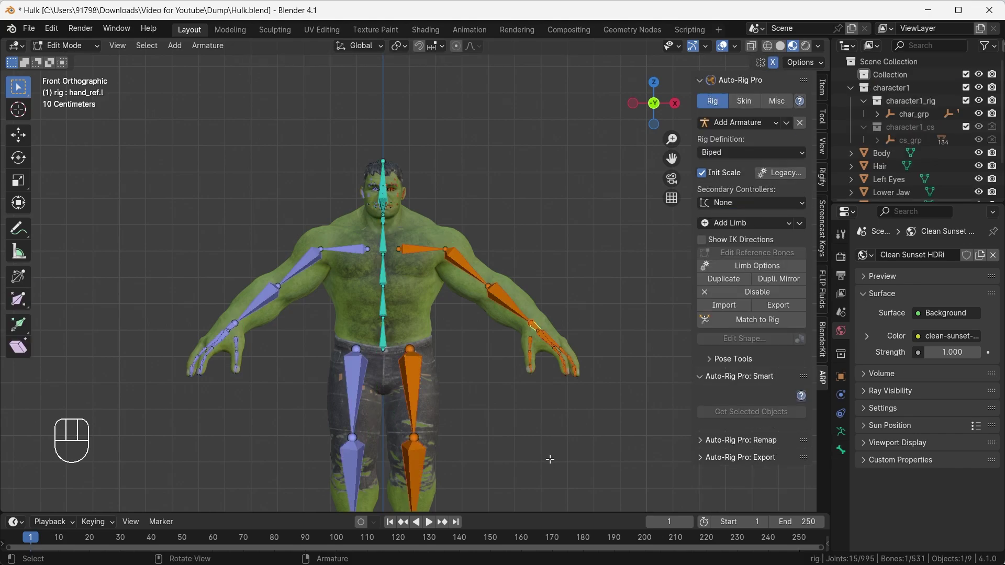
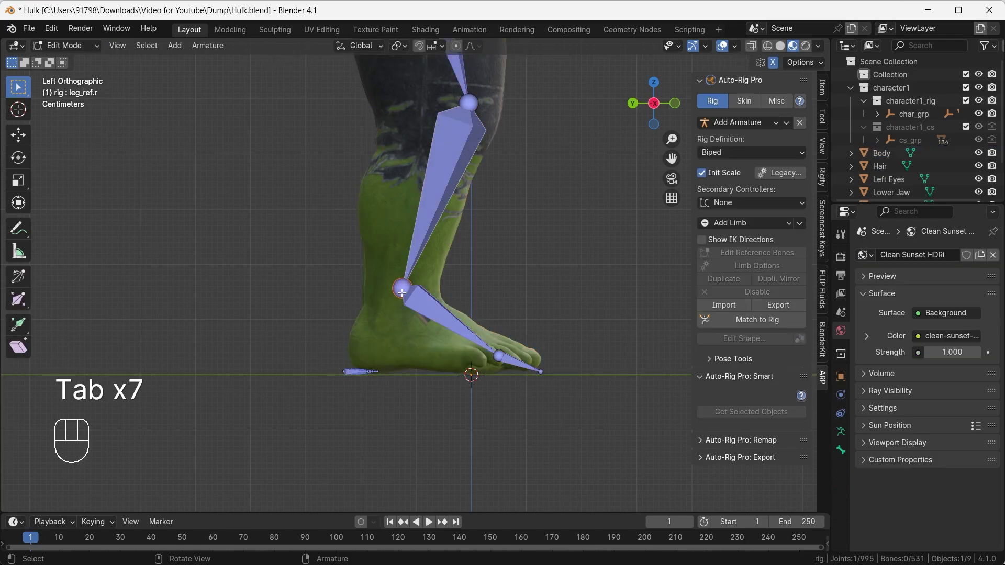
Step: Refit the right ankle joint to the heel and the toe joints to the ball and tip of the foot
key(g)
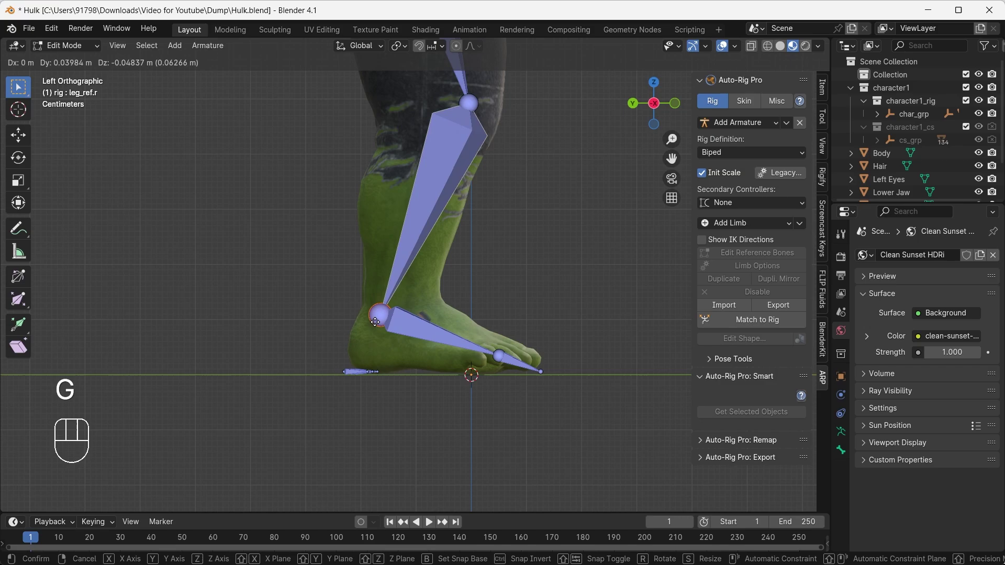
click(502, 349)
key(g)
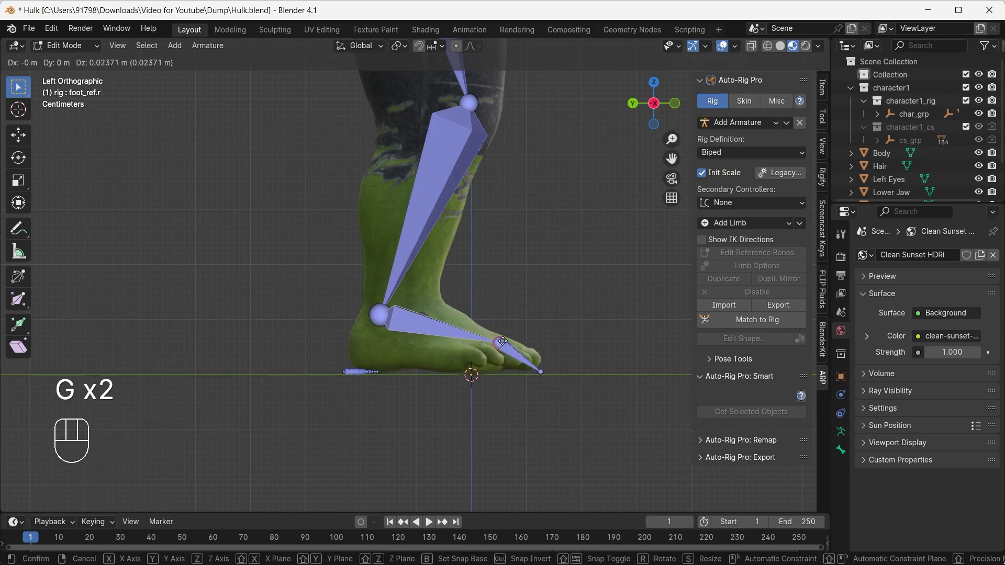
click(537, 370)
key(g)
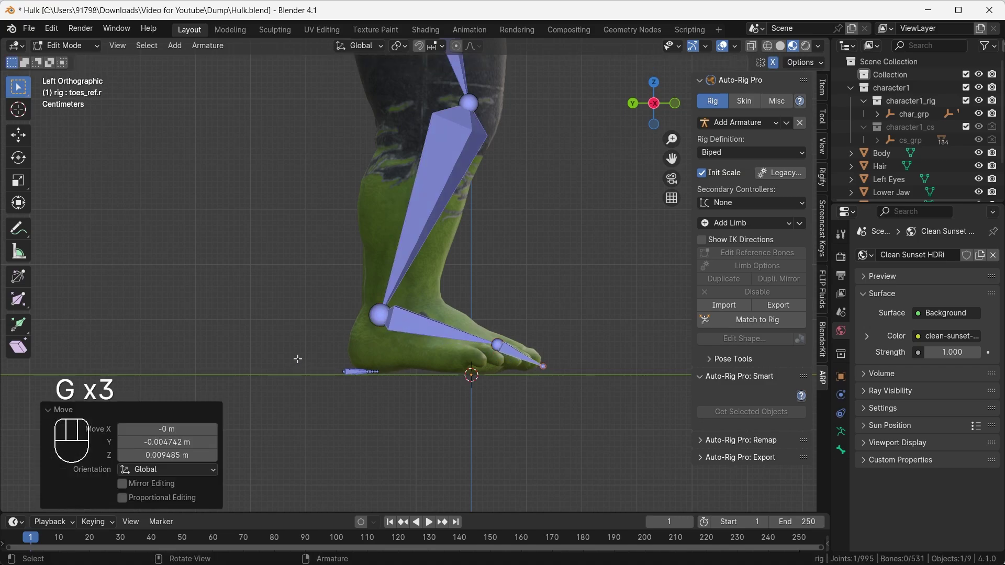
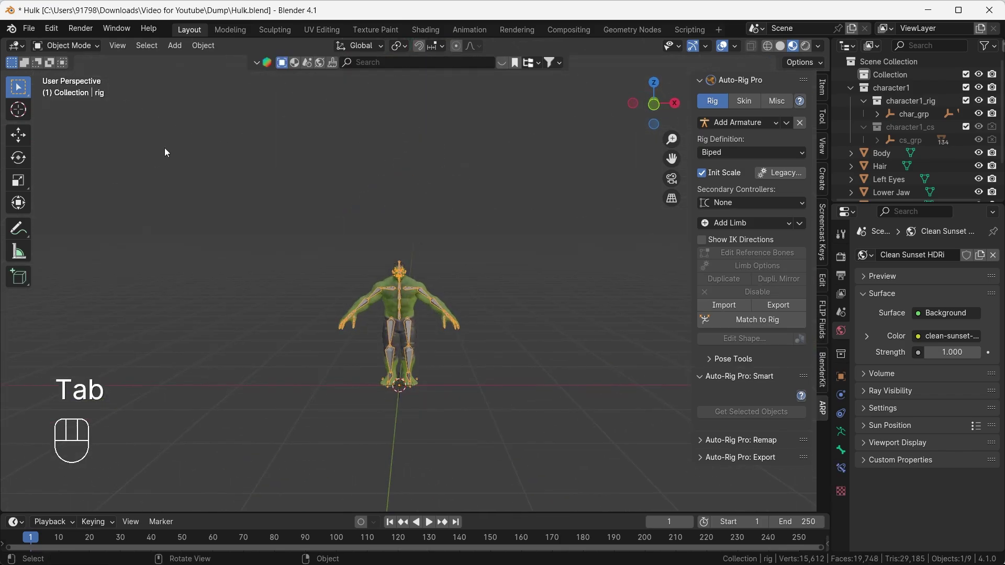
Step: Frame the whole generated control rig in front orthographic view
drag(380, 353, 418, 324)
drag(401, 313, 415, 375)
key(`)
drag(440, 306, 423, 239)
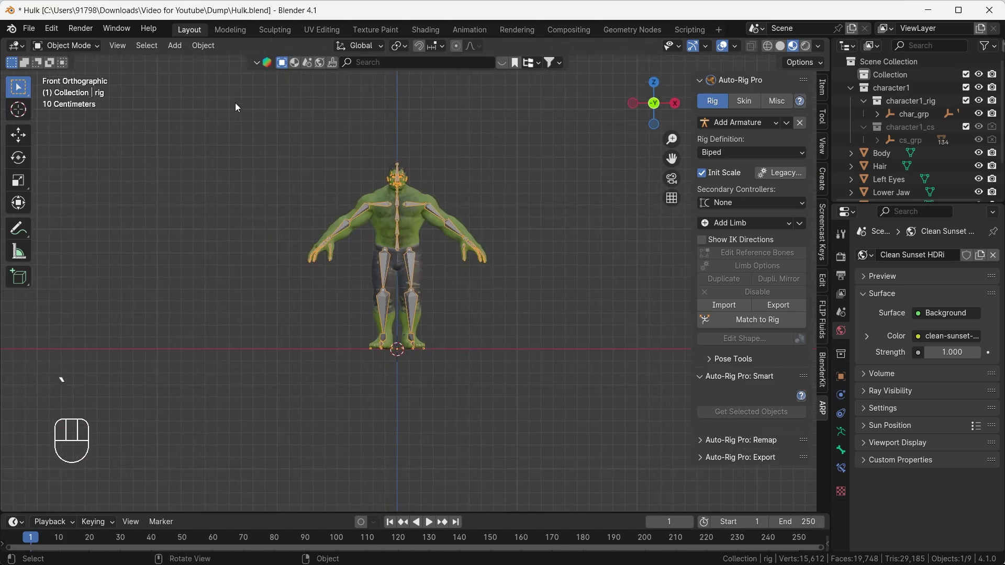
Step: Select the character meshes with the rig and review the ARP Skin settings, keeping Heat Maps
drag(407, 302, 486, 378)
drag(389, 223, 368, 271)
click(757, 104)
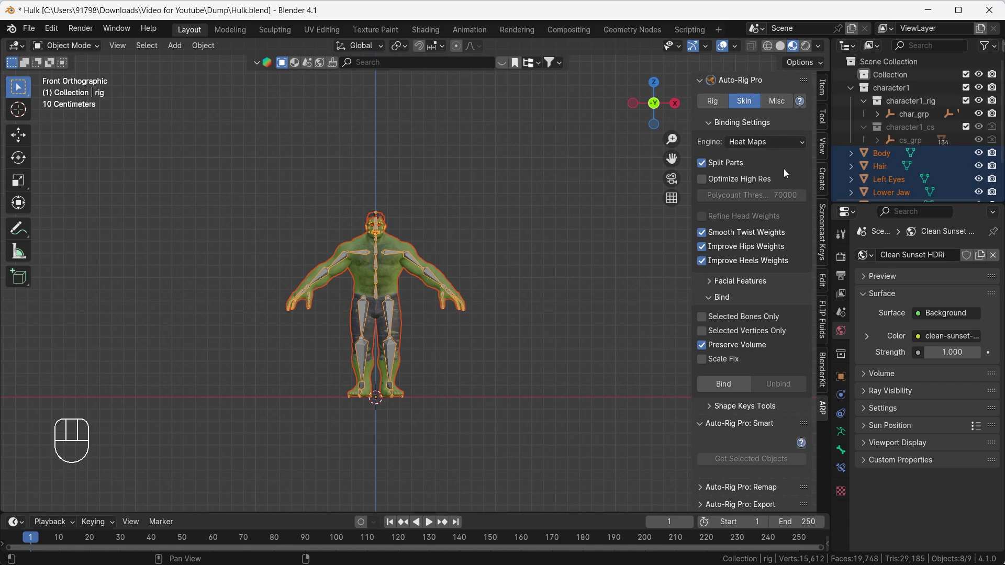
drag(778, 148, 647, 195)
drag(783, 144, 667, 159)
drag(796, 147, 658, 255)
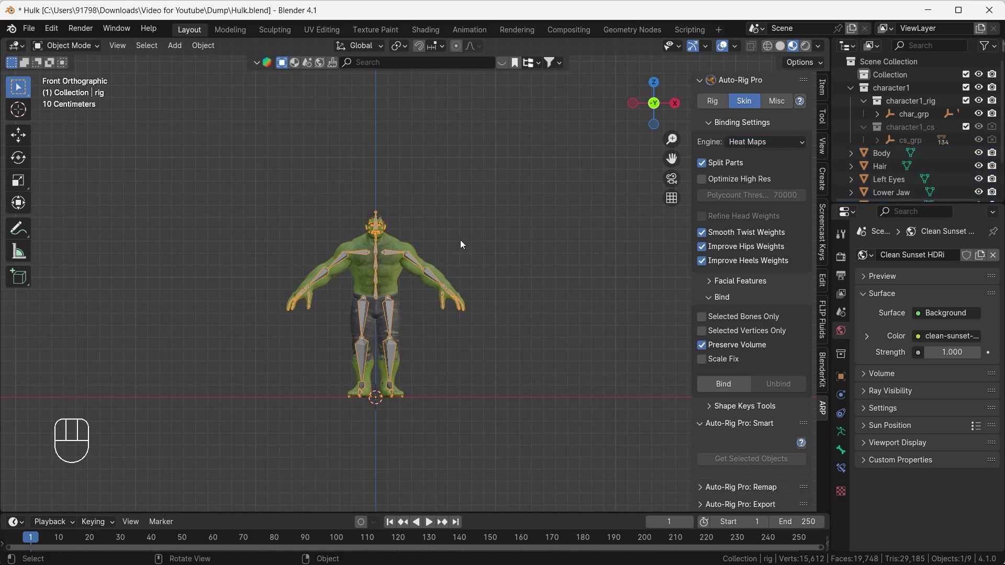
Step: Check the rig in pose mode, then return to object mode
click(716, 109)
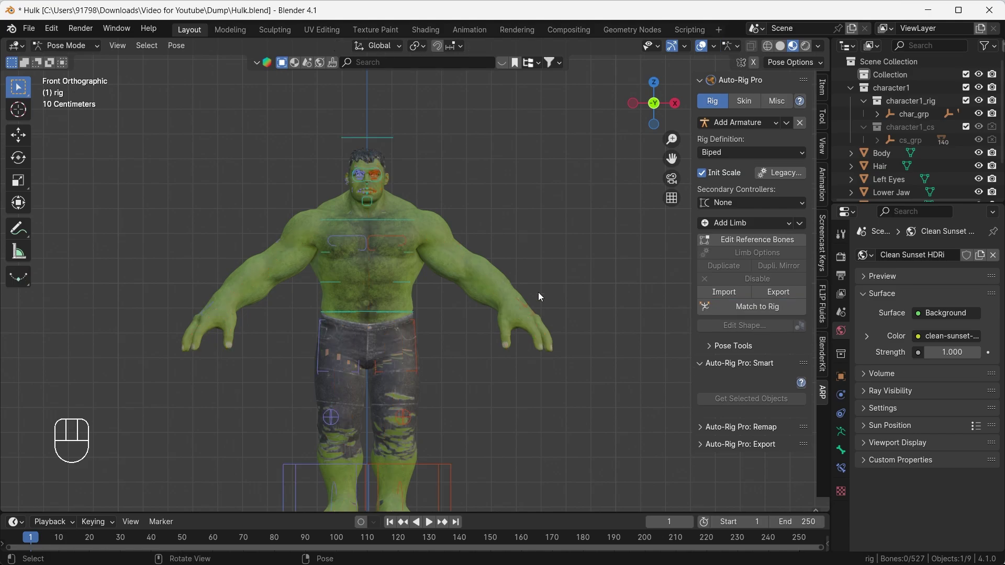
drag(396, 295, 354, 314)
drag(387, 375, 373, 293)
drag(358, 326, 400, 335)
click(79, 56)
Step: Select all the Hulk's meshes and then the rig for binding
click(84, 60)
drag(330, 234, 506, 395)
click(336, 173)
click(340, 176)
drag(437, 205, 444, 239)
Step: Enable Scale Fix in the Skin settings and bind the meshes with Heat Maps
click(754, 102)
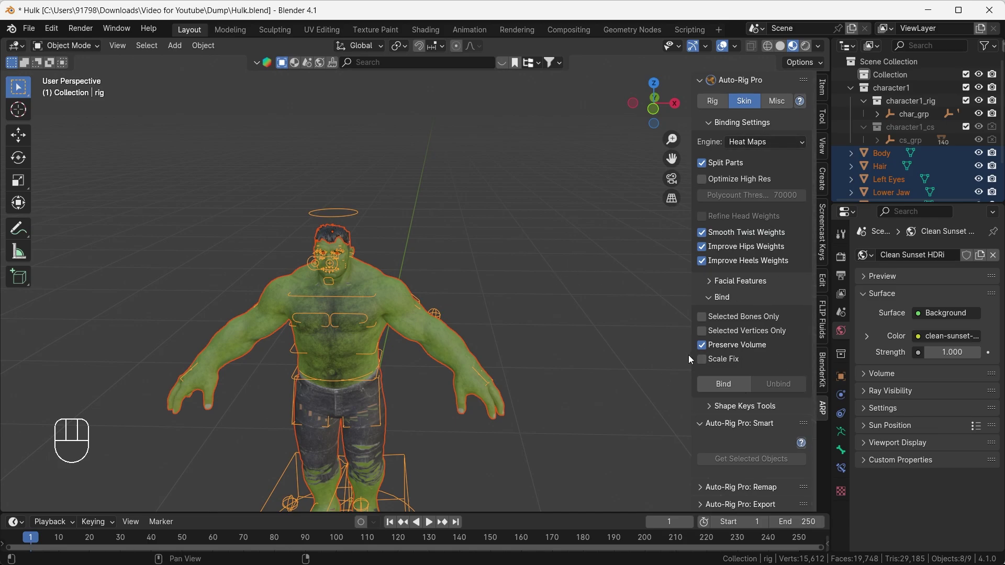
click(707, 363)
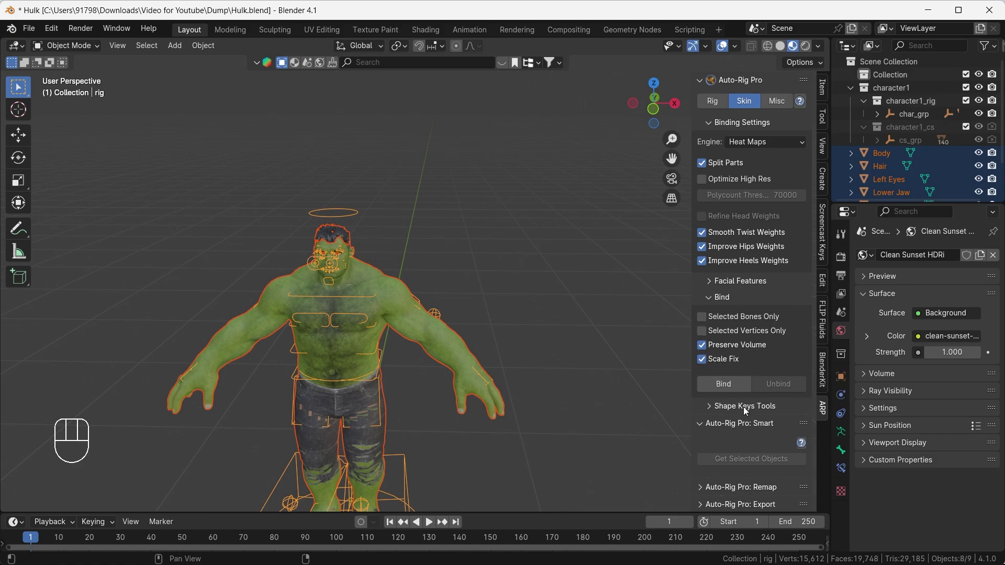
drag(736, 386, 454, 446)
drag(457, 428, 473, 369)
drag(429, 429, 466, 403)
click(440, 428)
drag(436, 434, 449, 406)
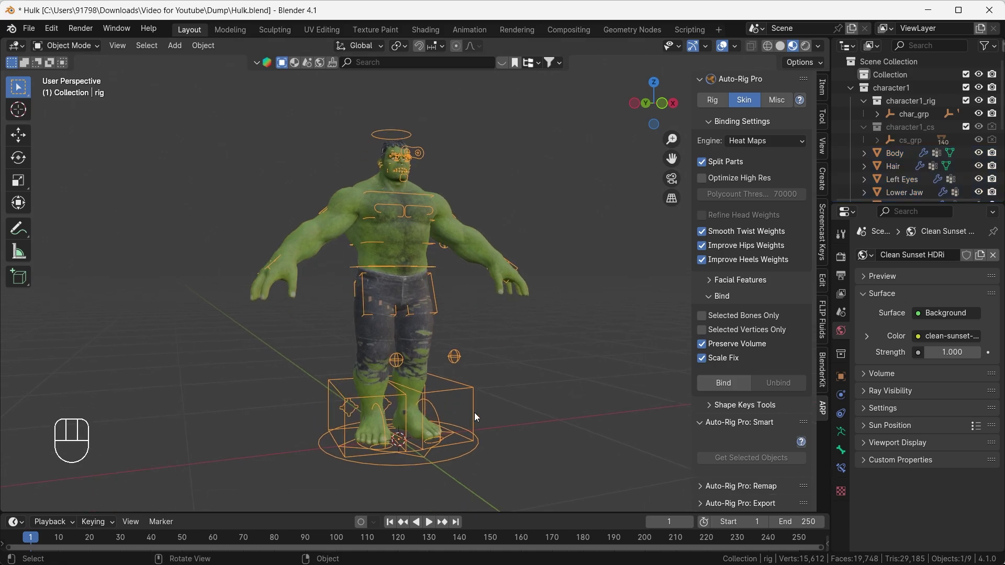
Step: In pose mode, lift the left foot with its IK controller to test the leg
key(ctrl+Tab)
drag(474, 417, 274, 421)
key(g)
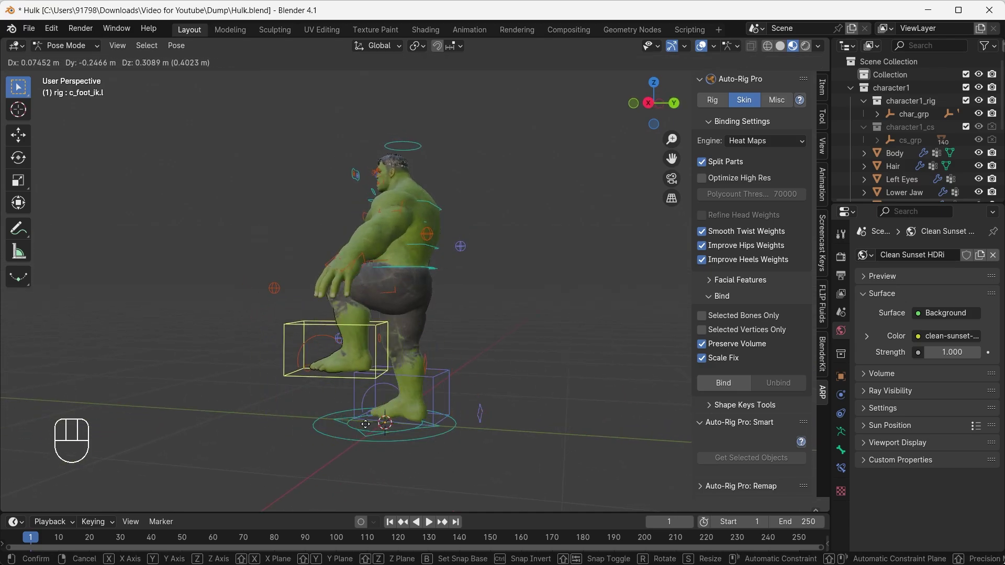
click(479, 428)
middle_click(483, 442)
Step: Roll the left foot with its foot roll controller
key(g)
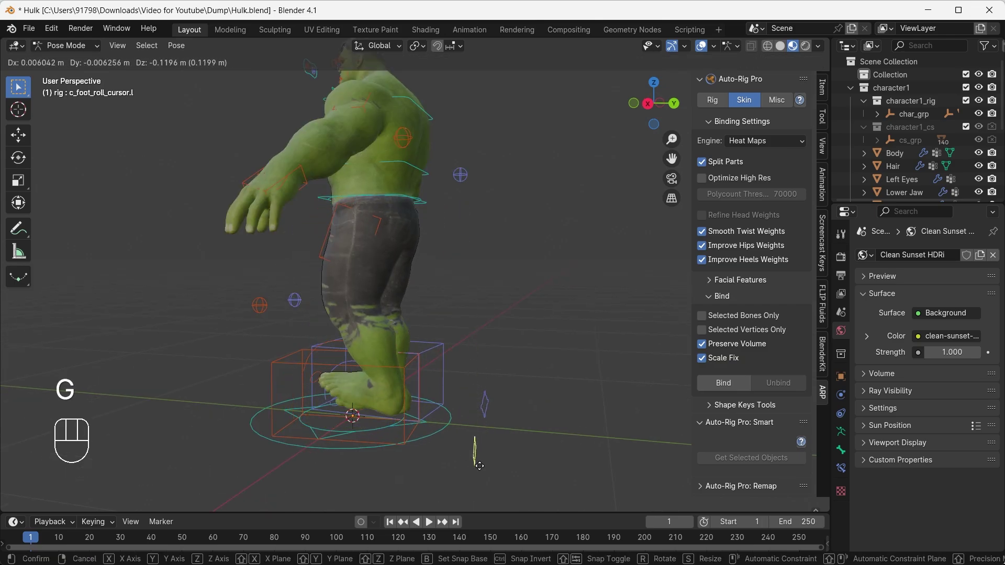
drag(327, 379, 409, 400)
drag(430, 400, 450, 405)
middle_click(398, 382)
middle_click(374, 331)
click(375, 297)
middle_click(418, 395)
Step: Move the right hand with its IK controller, then undo a stray rotation
key(g)
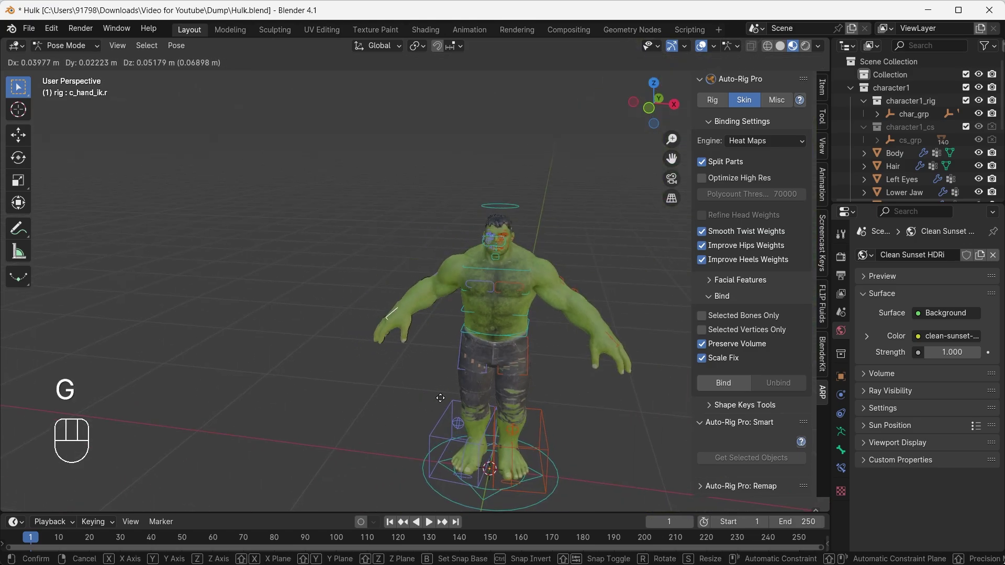
drag(415, 444, 580, 408)
key(g)
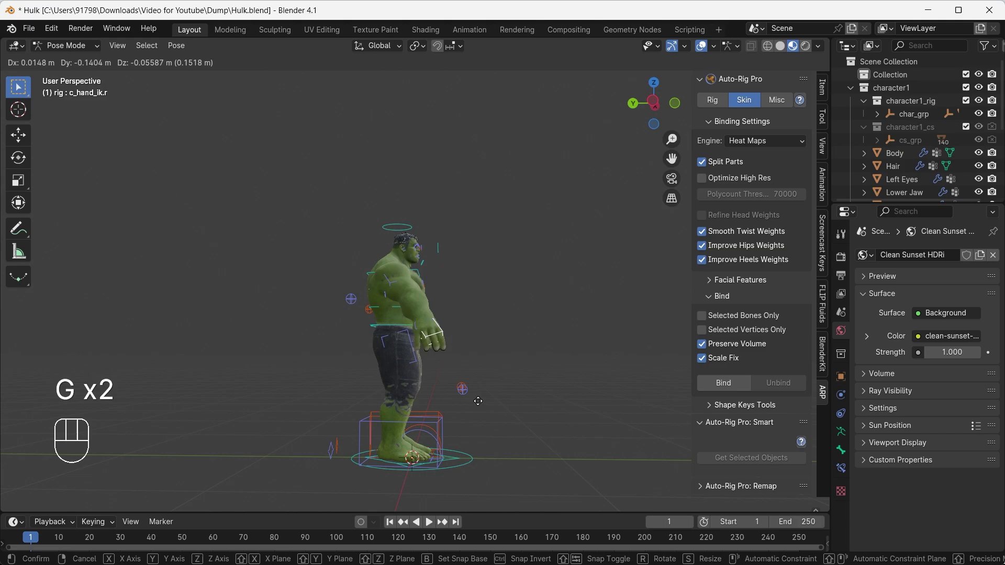
drag(539, 381, 423, 427)
key(r)
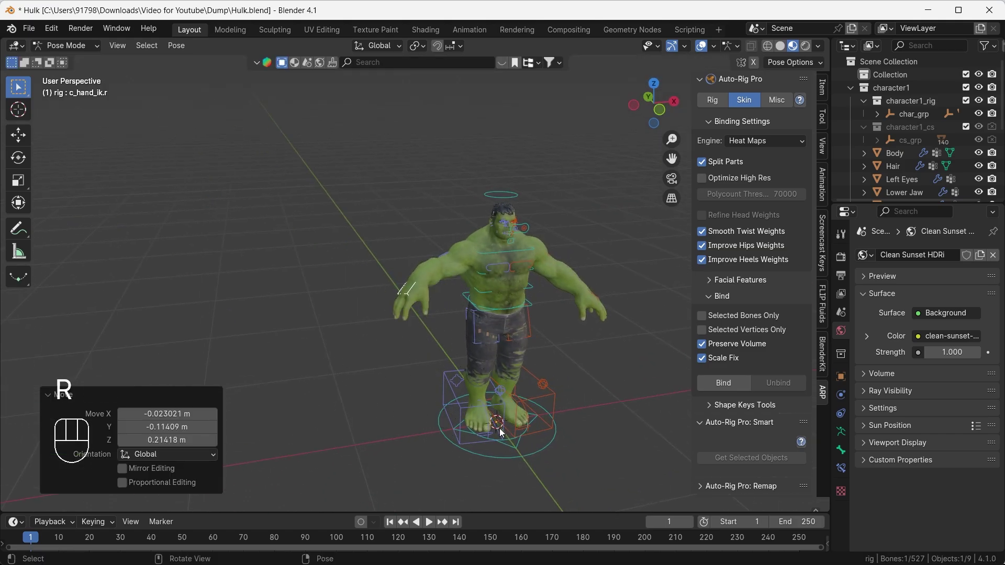
key(ctrl+z)
key(ctrl+z)
Step: Open the Hulk's mouth with the jaw controller
drag(533, 353, 474, 355)
middle_click(489, 277)
click(395, 359)
drag(405, 396, 351, 351)
middle_click(406, 373)
key(g)
key(g)
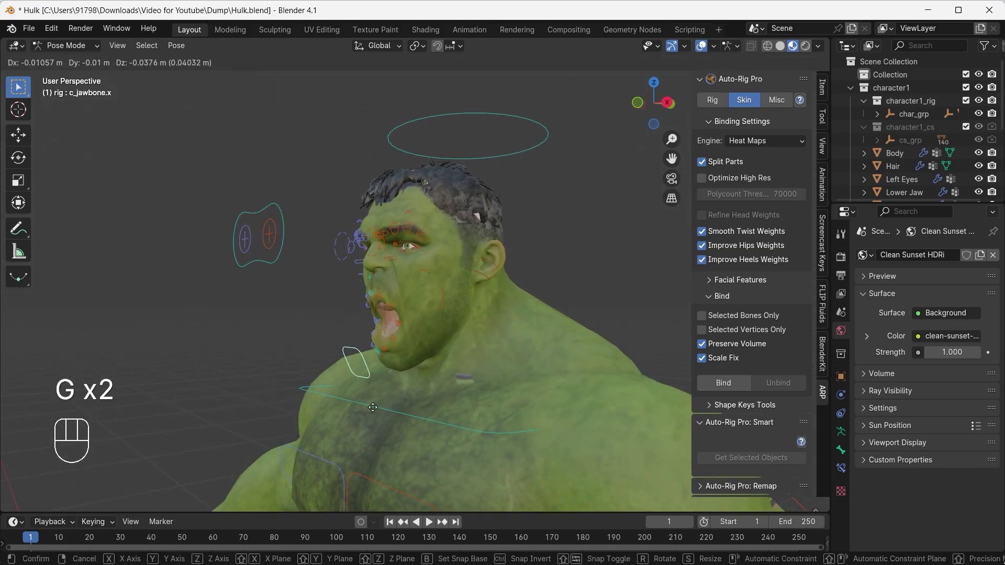
drag(363, 402, 426, 408)
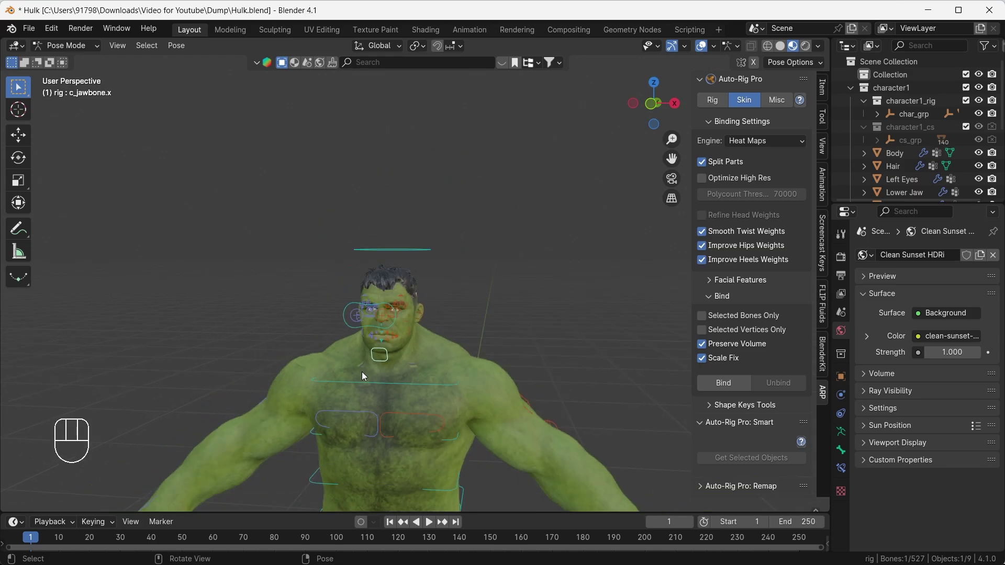
drag(401, 374, 399, 372)
key(g)
Step: Navigate down to the legs and select the left knee pole controller
drag(349, 375, 356, 300)
middle_click(366, 411)
drag(404, 426, 379, 295)
drag(377, 379, 403, 375)
drag(403, 424, 443, 290)
drag(487, 386, 435, 367)
drag(448, 445, 418, 312)
drag(441, 382, 419, 383)
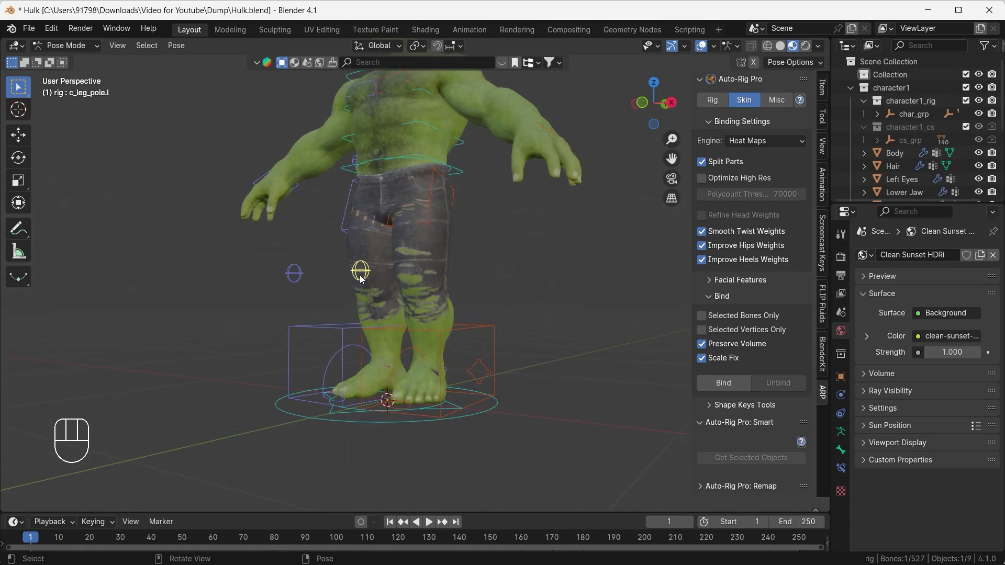
Step: Swing the left knee sideways with the pole controller to test the deformation
drag(380, 305, 403, 324)
key(g)
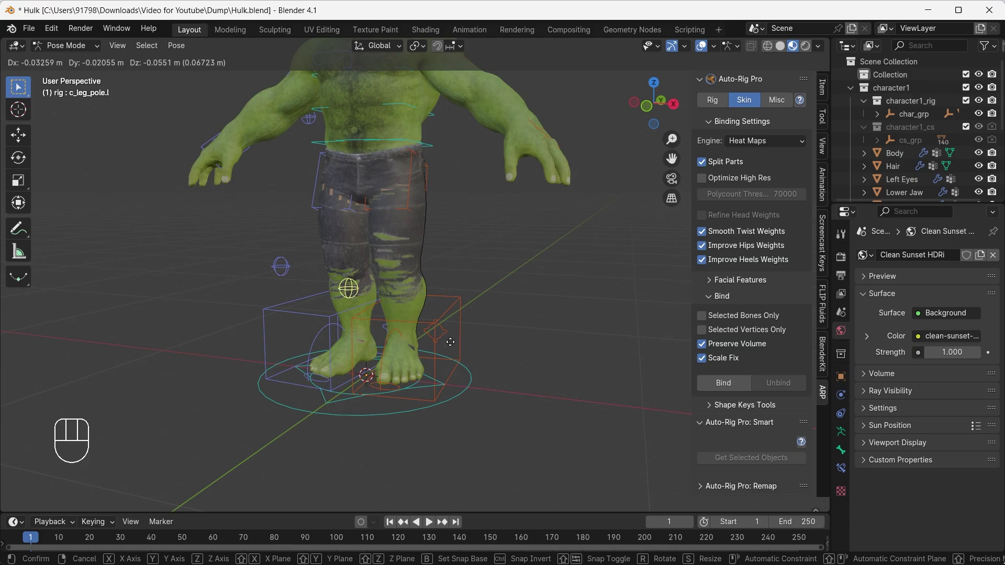
drag(467, 378, 402, 376)
drag(467, 383, 444, 381)
click(422, 364)
key(g)
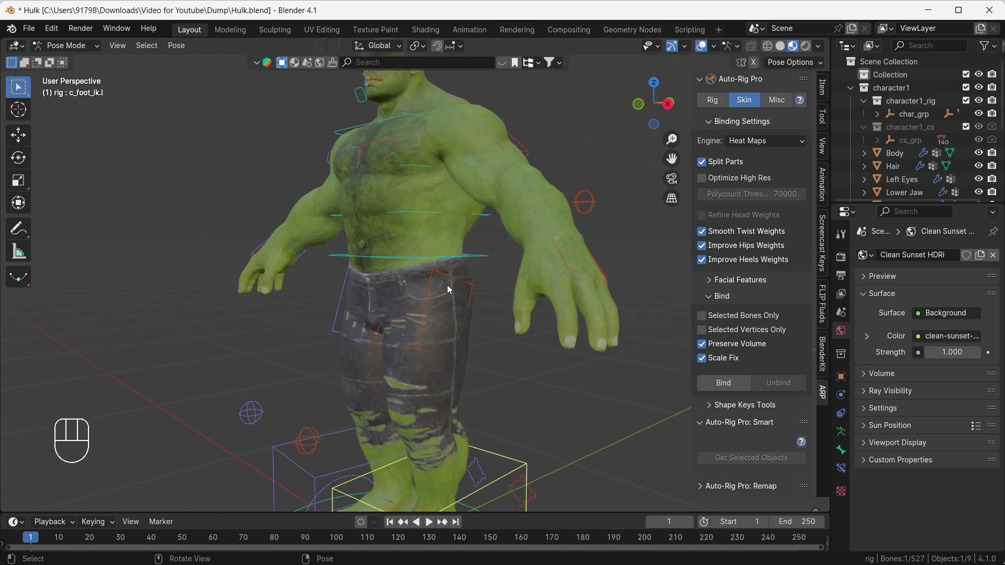
drag(435, 297, 442, 296)
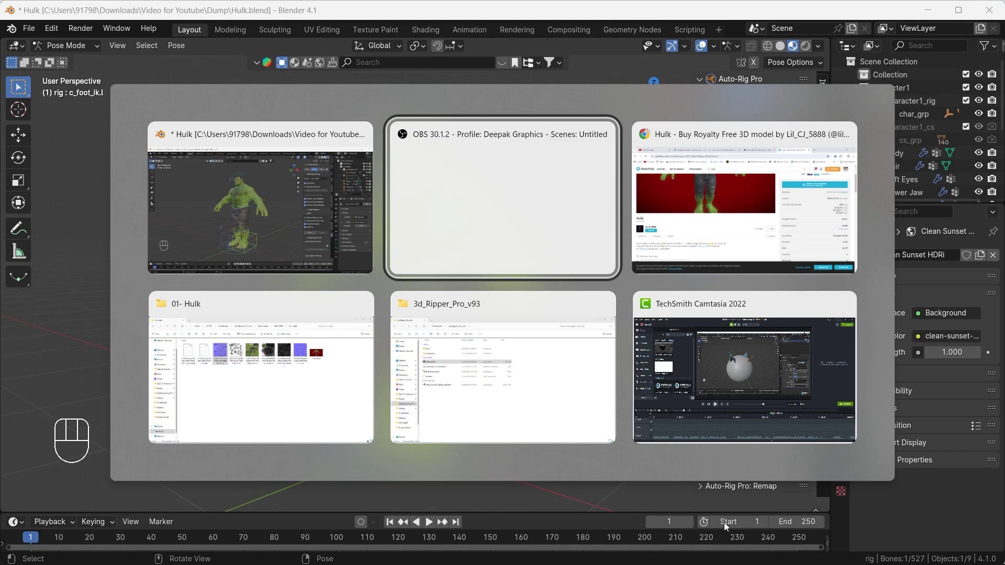